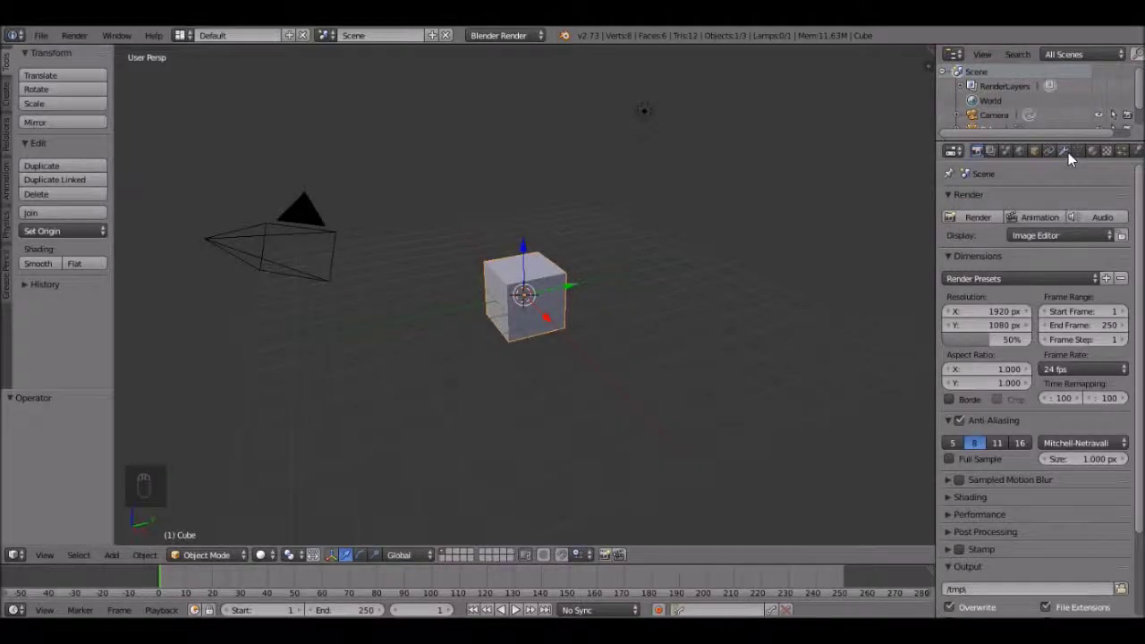
# - Give the cube an Array modifier with Relative Offset Z 1 and view it in front orthographic
pyautogui.moveTo(1073, 159); pyautogui.dragTo(462, 412)
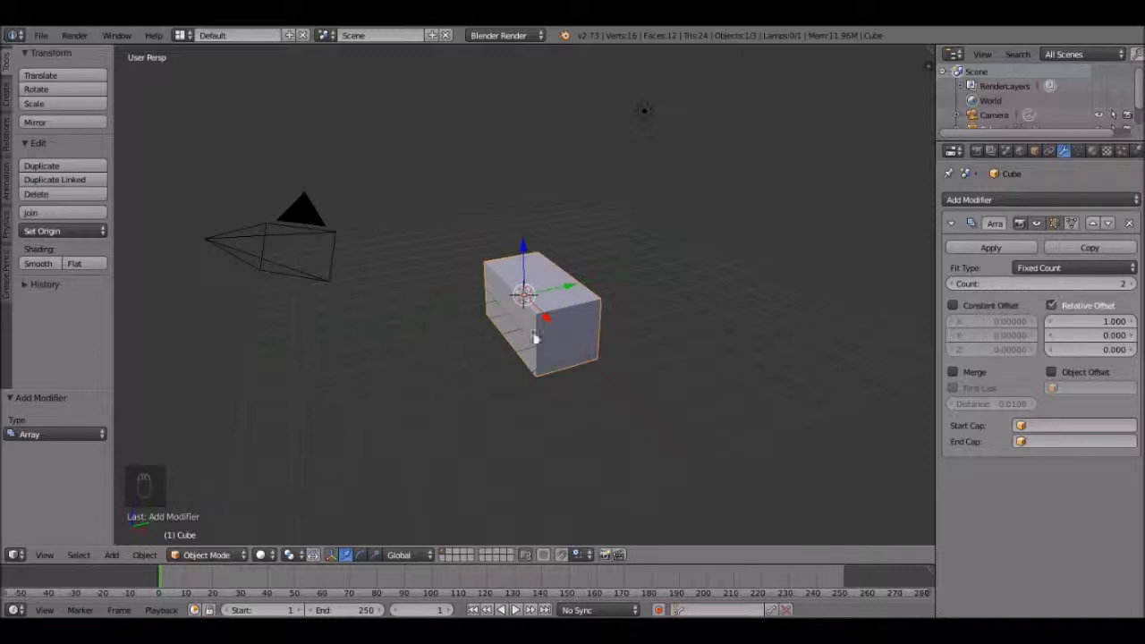
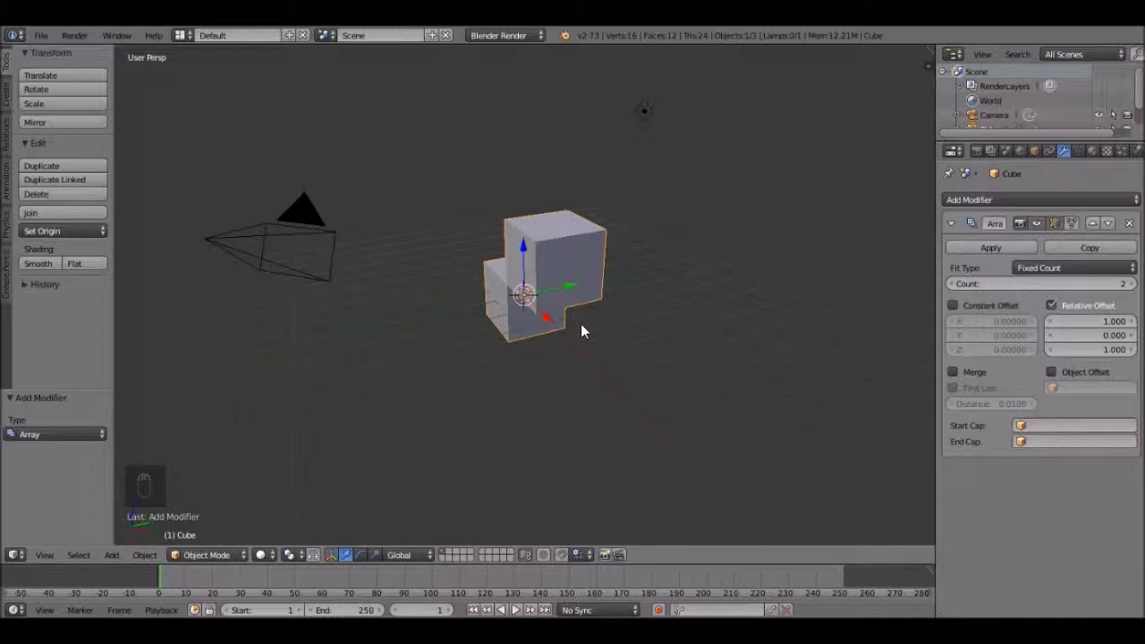
pyautogui.press('KP_1')
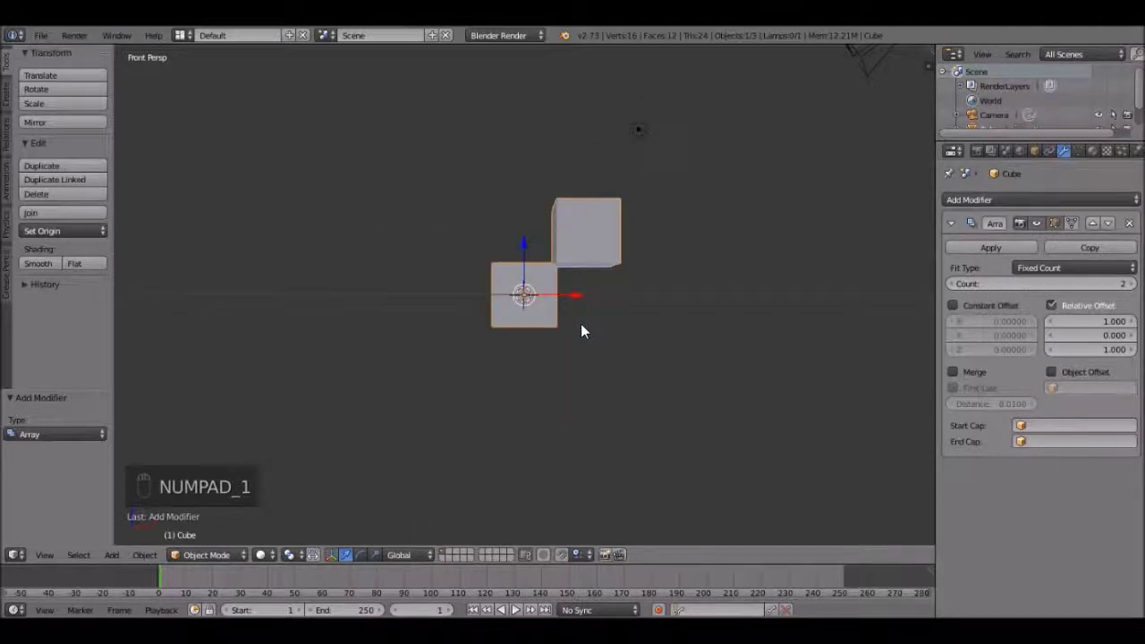
pyautogui.press('KP_5')
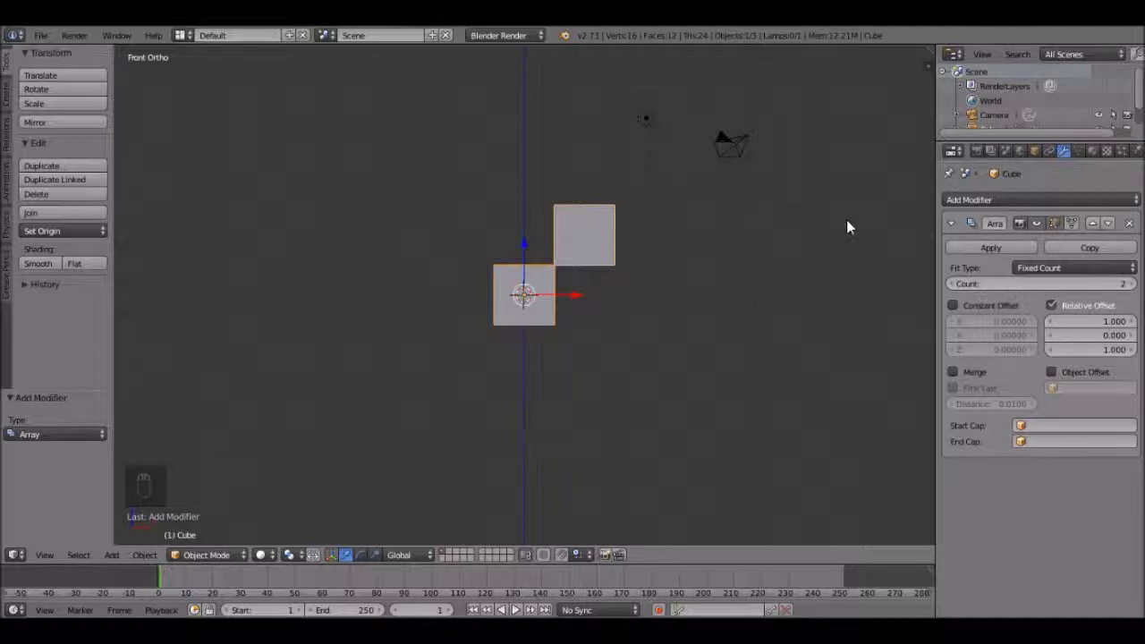
# - Duplicate the 12-cube diagonal row and set the copy's Count to 11
pyautogui.moveTo(854, 180); pyautogui.dragTo(683, 332)
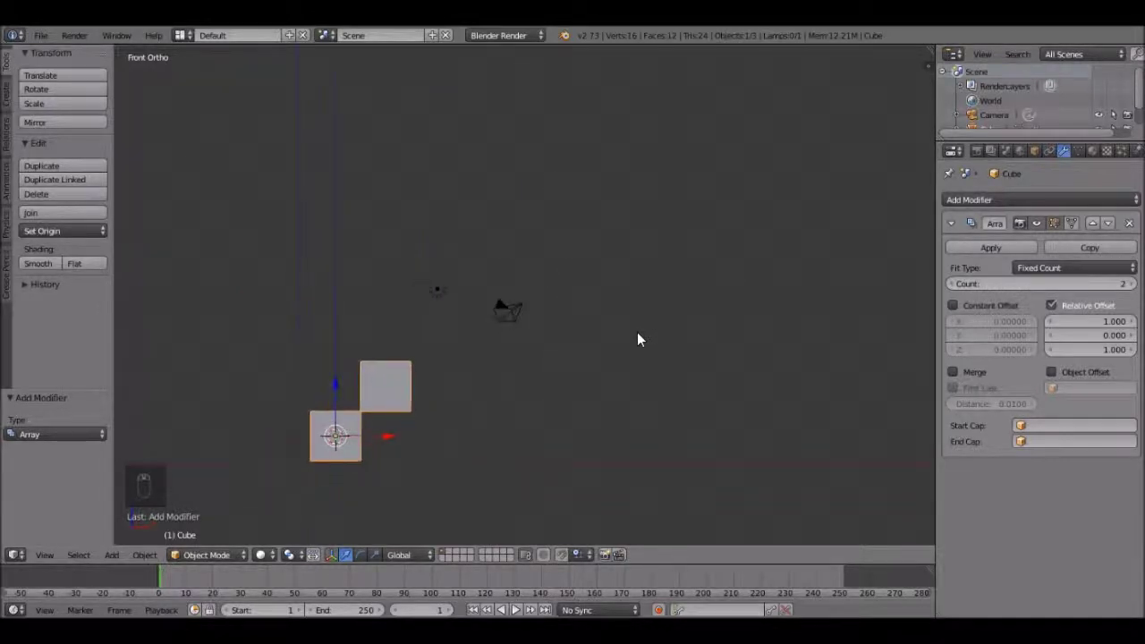
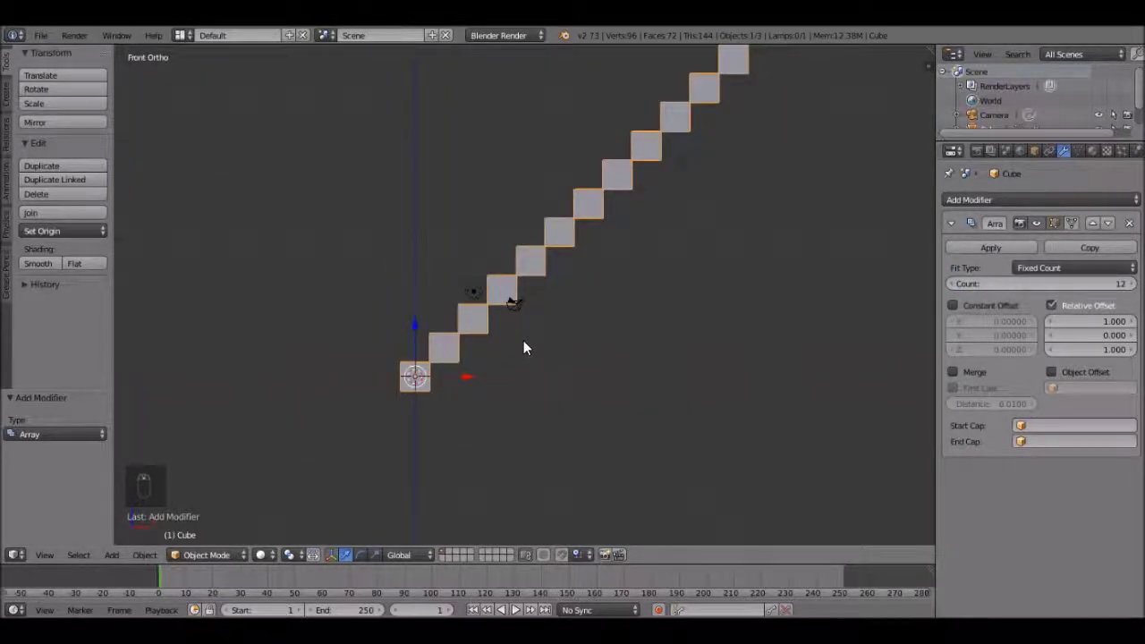
pyautogui.press('shift+d')
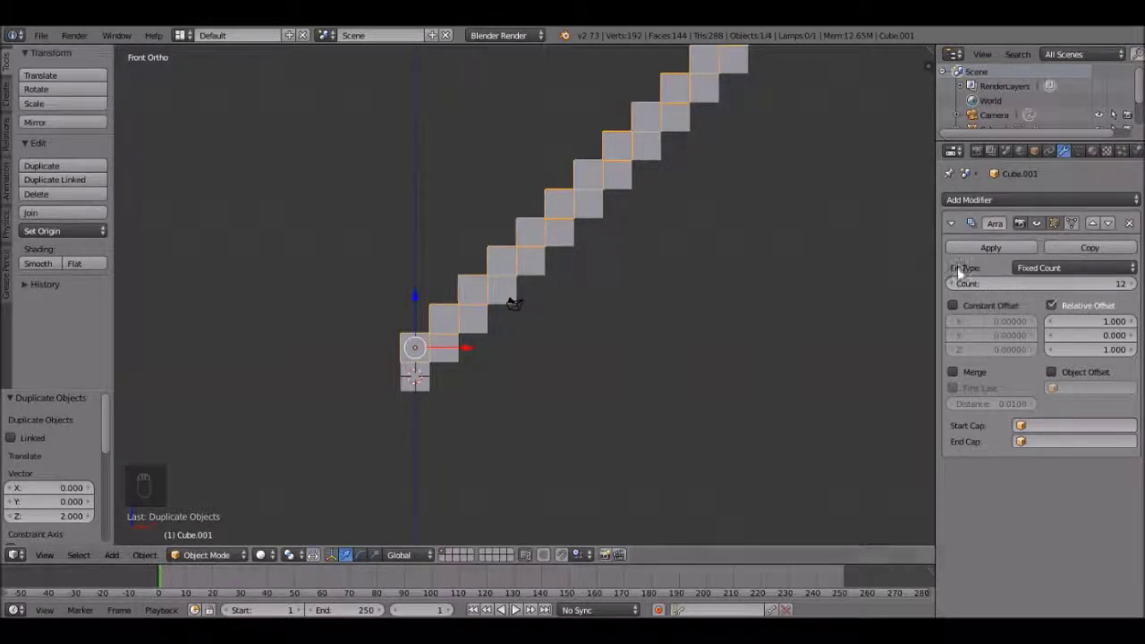
pyautogui.moveTo(955, 292); pyautogui.dragTo(464, 332)
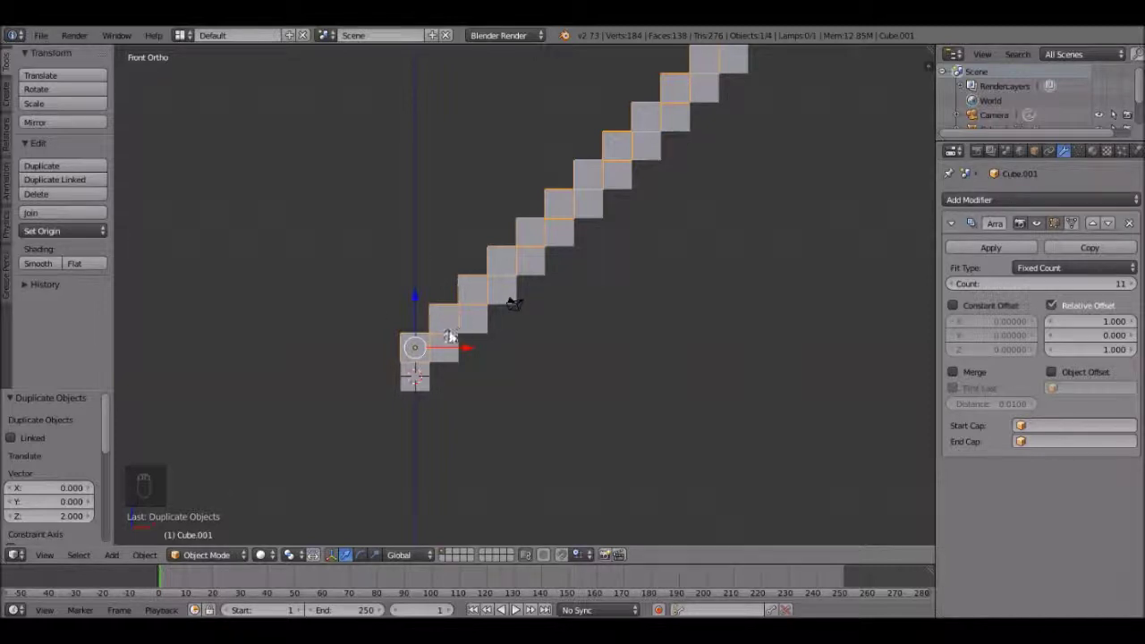
# - Duplicate the row again to thicken the handle, then duplicate once more for the head
pyautogui.press('shift+d')
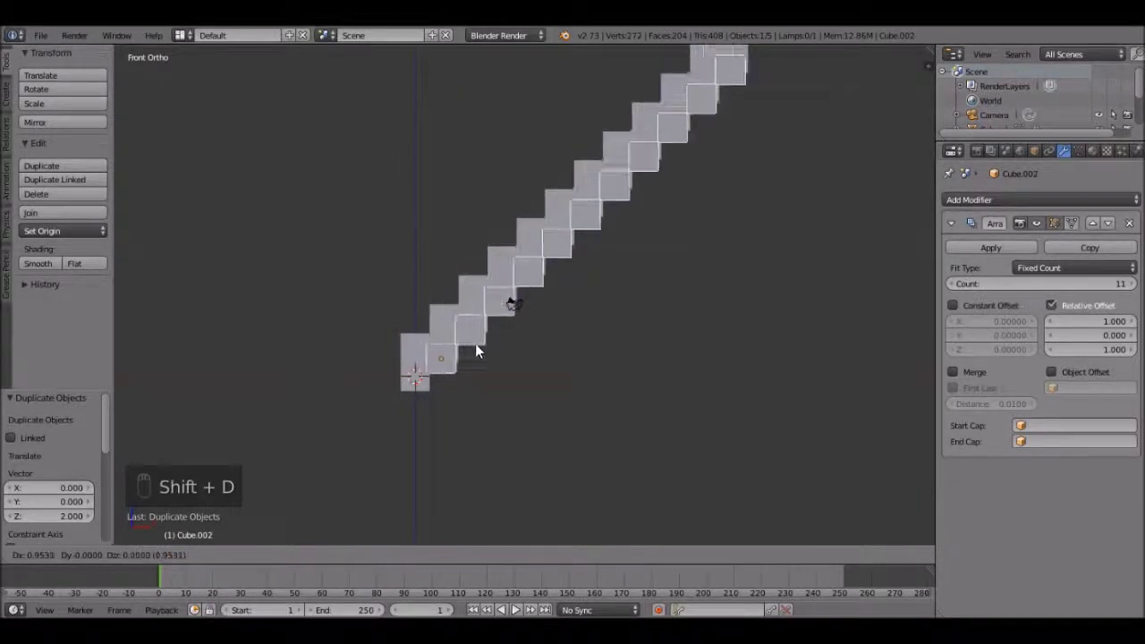
pyautogui.click(485, 367)
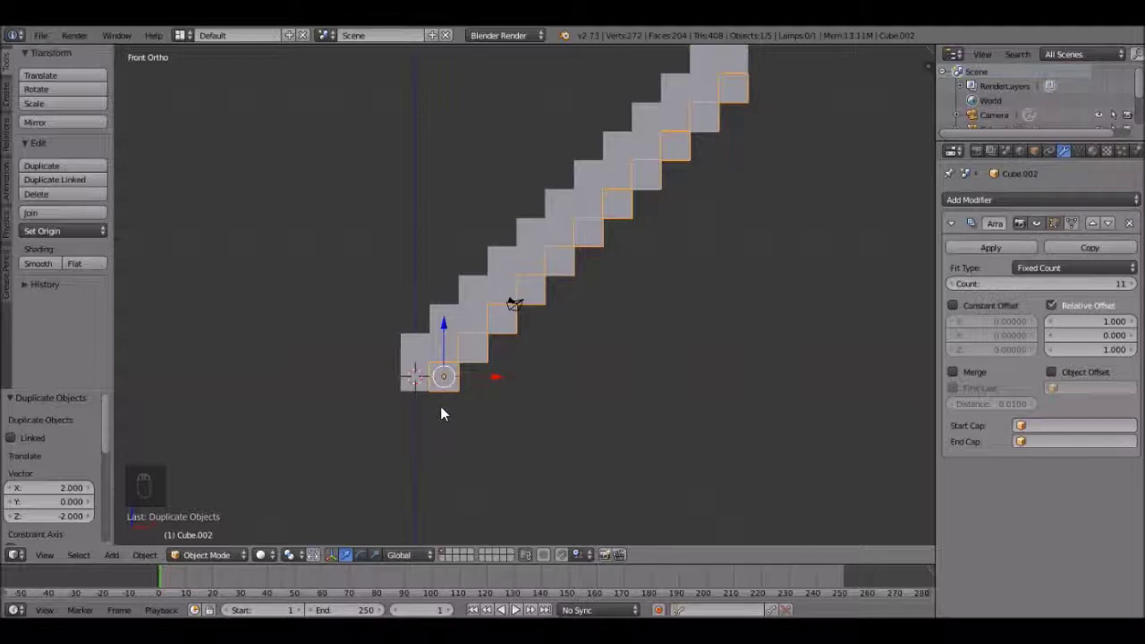
pyautogui.press('shift+d')
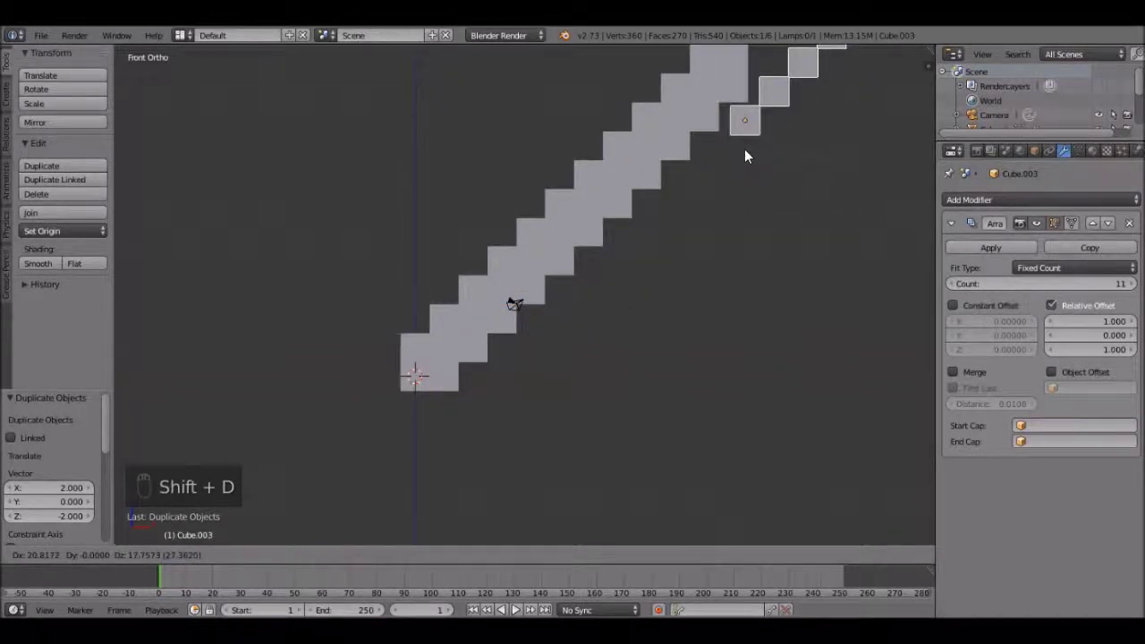
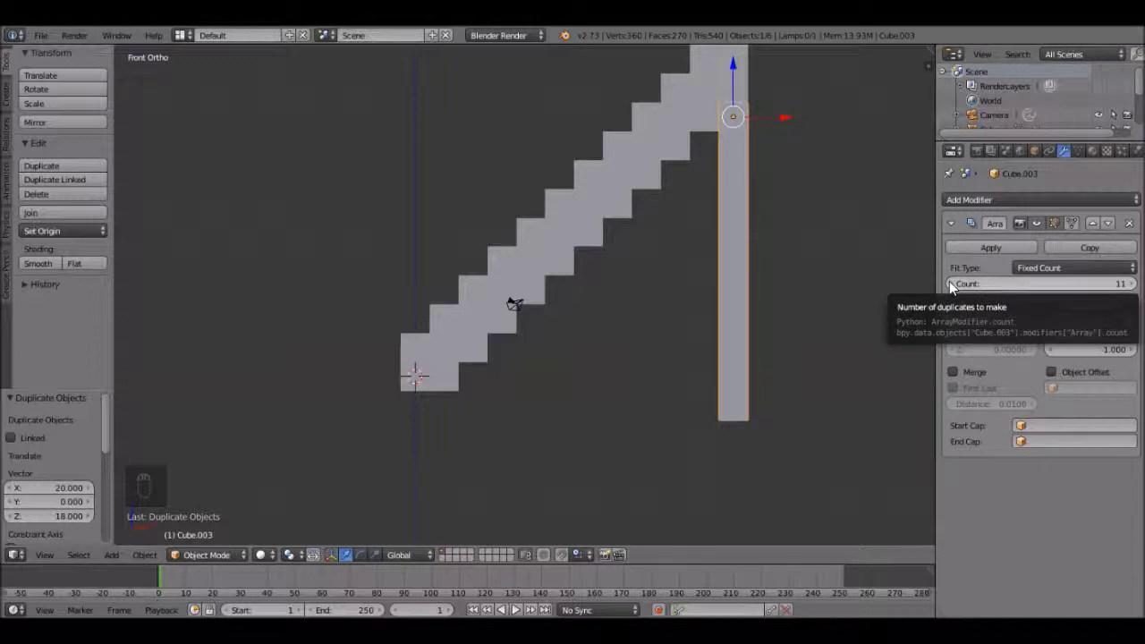
# - Make the copy a 7-cube downward column (Z -1) and duplicate a 5-cube column beside it
pyautogui.moveTo(956, 291); pyautogui.dragTo(758, 219)
pyautogui.moveTo(757, 221); pyautogui.dragTo(752, 168)
pyautogui.middleClick(751, 149)
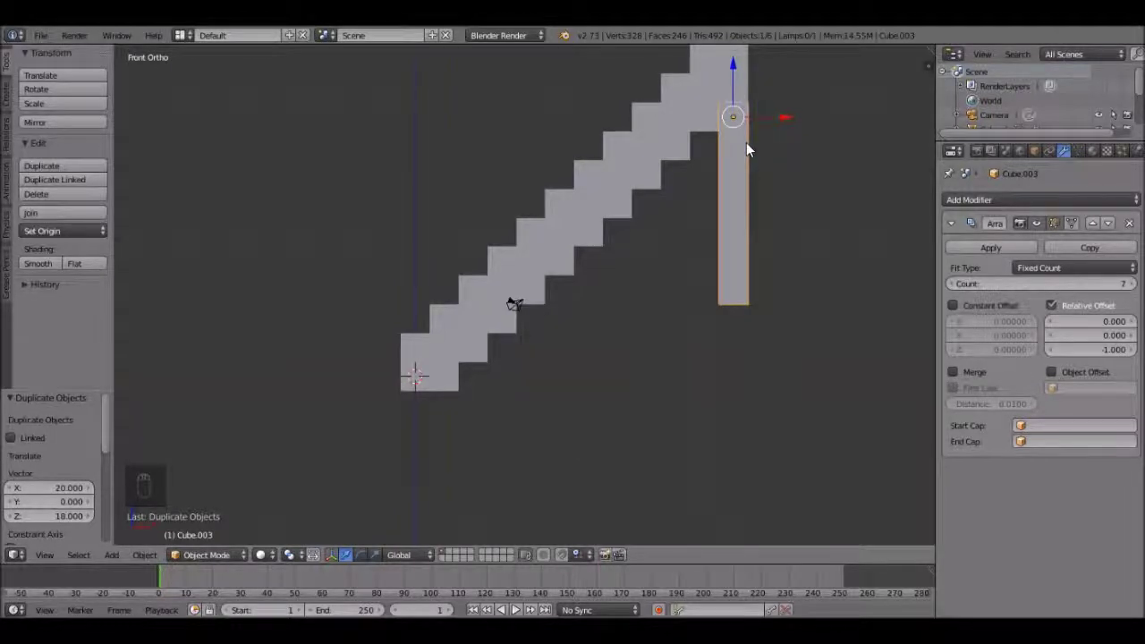
pyautogui.press('shift+d')
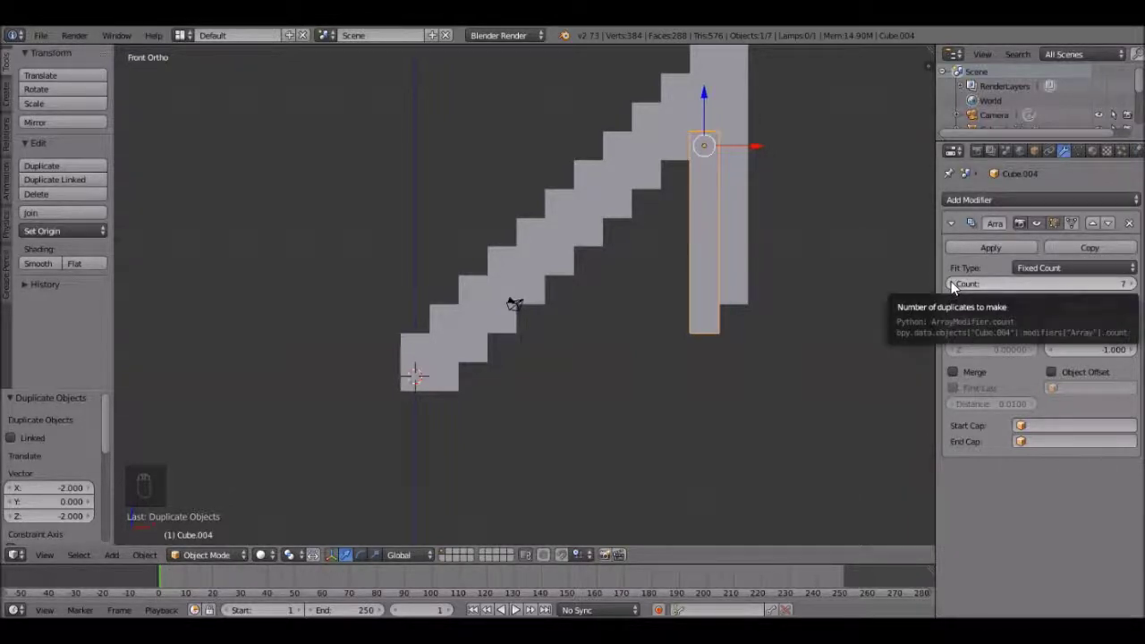
pyautogui.moveTo(957, 291); pyautogui.dragTo(669, 223)
# - Duplicate further columns for the head's outer edge and its top
pyautogui.press('shift+d')
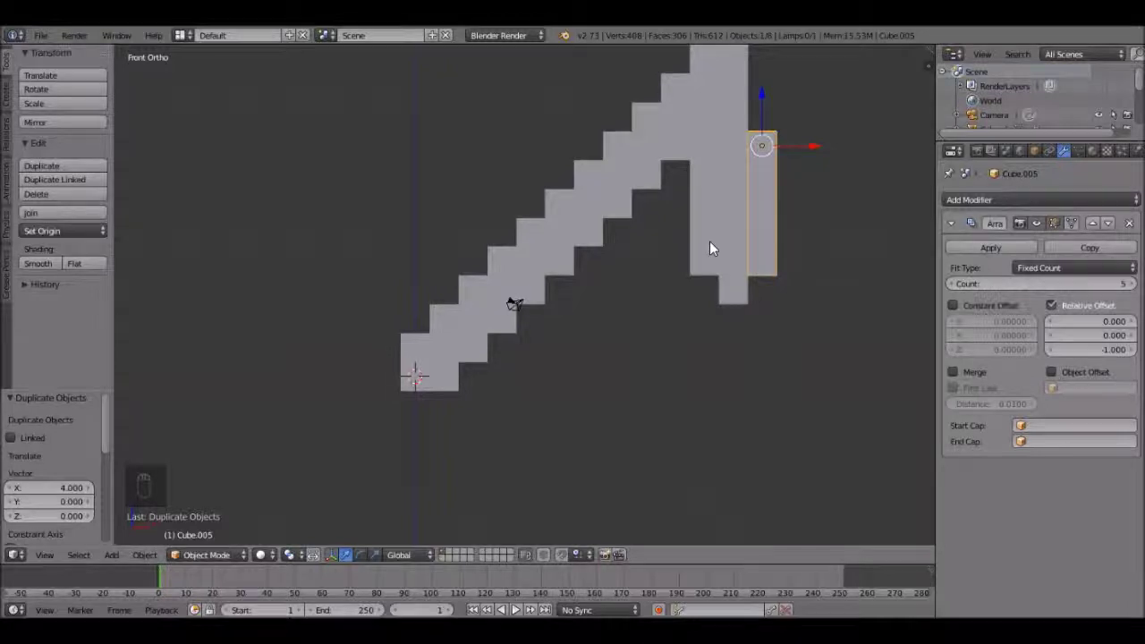
pyautogui.moveTo(714, 249); pyautogui.dragTo(696, 193)
pyautogui.middleClick(696, 193)
pyautogui.press('shift+d')
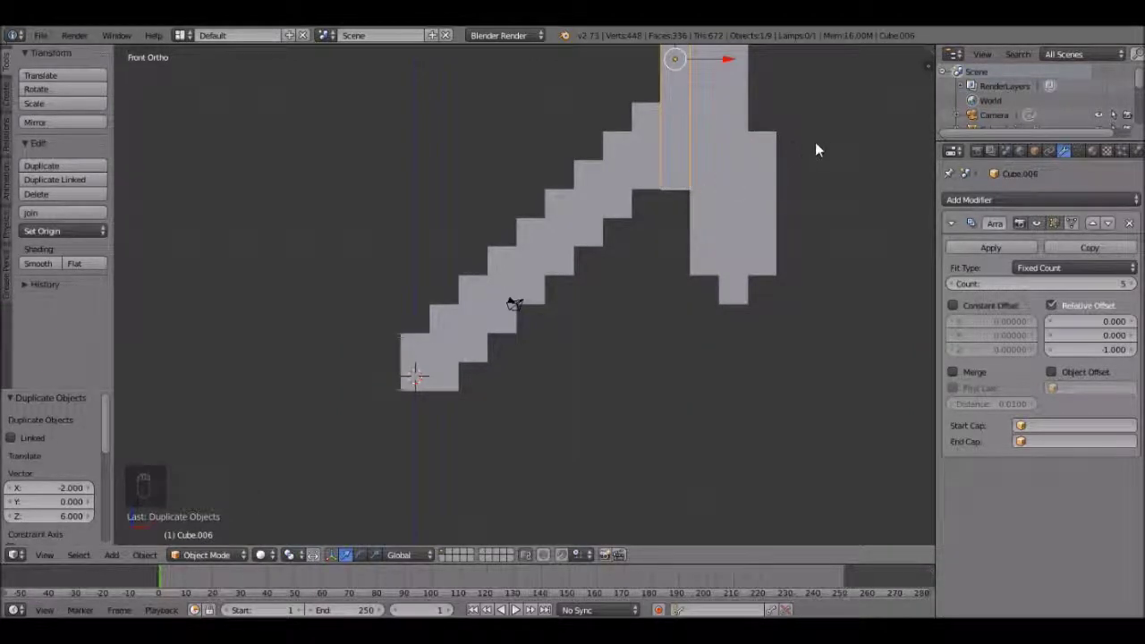
# - Turn the top piece into a 7-cube row along X -1, duplicate it and shift the copy left
pyautogui.moveTo(824, 114); pyautogui.dragTo(820, 226)
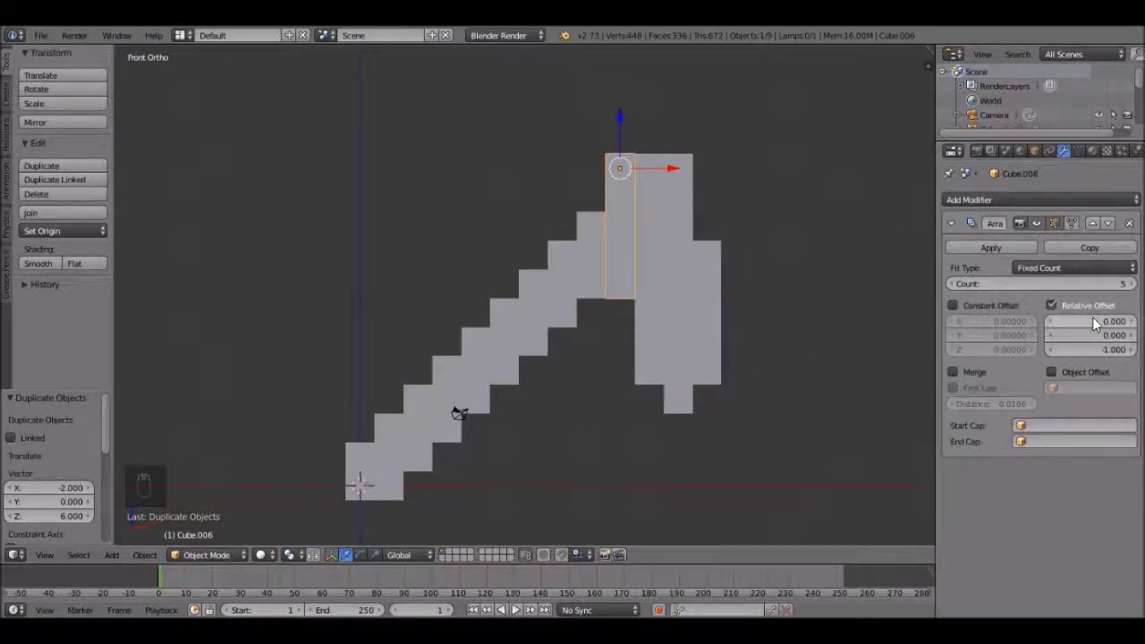
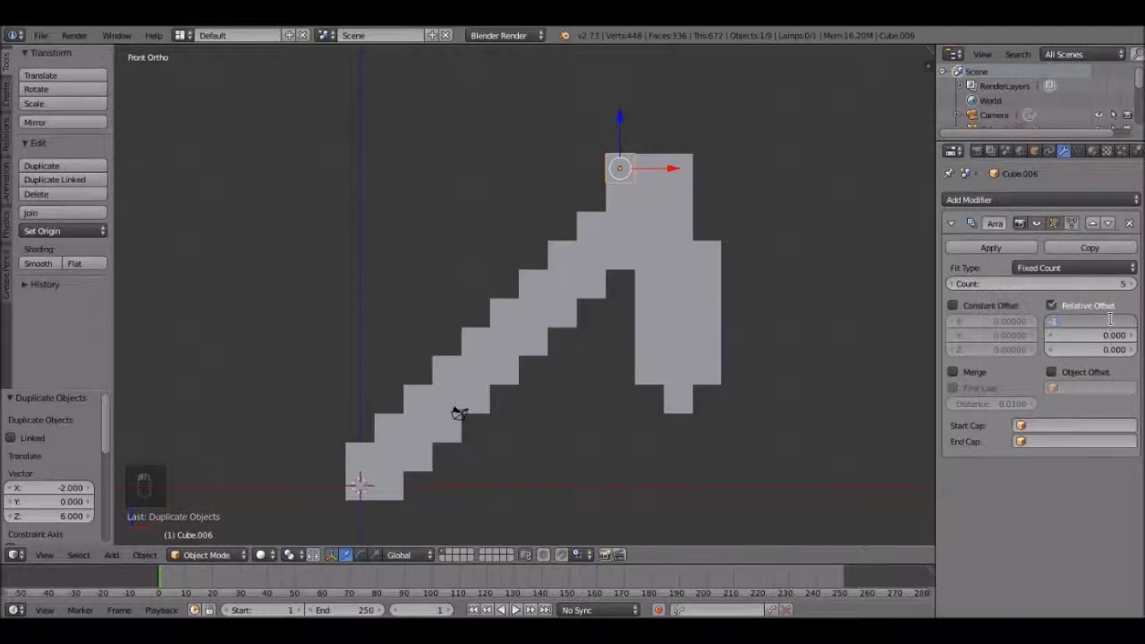
pyautogui.moveTo(1141, 290); pyautogui.dragTo(546, 220)
pyautogui.press('shift+d')
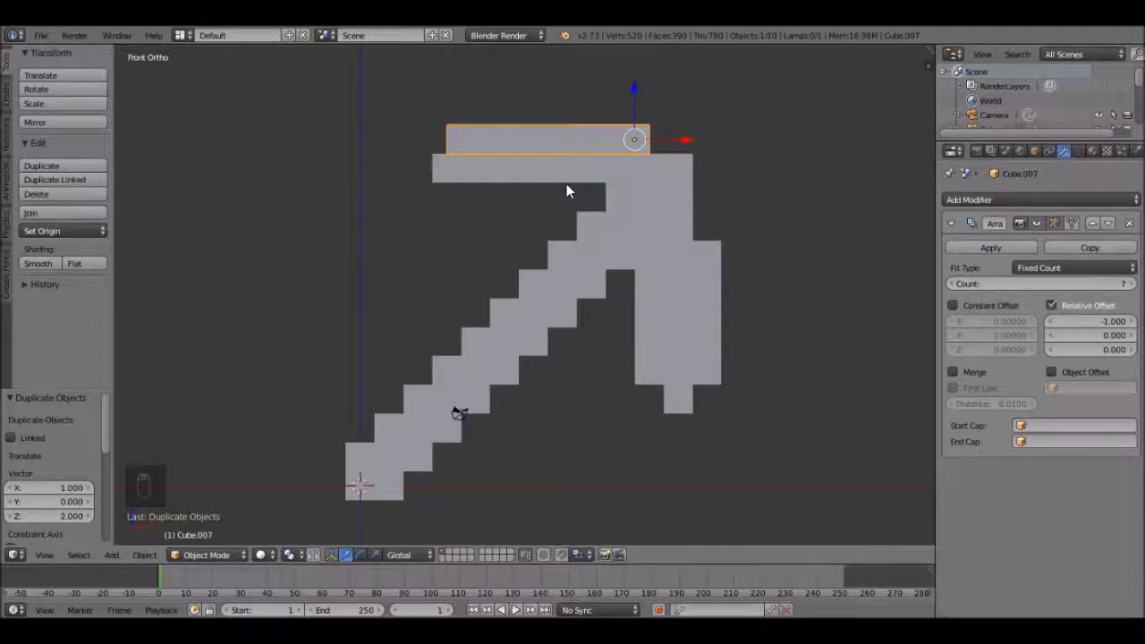
pyautogui.press('g')
pyautogui.click(572, 189)
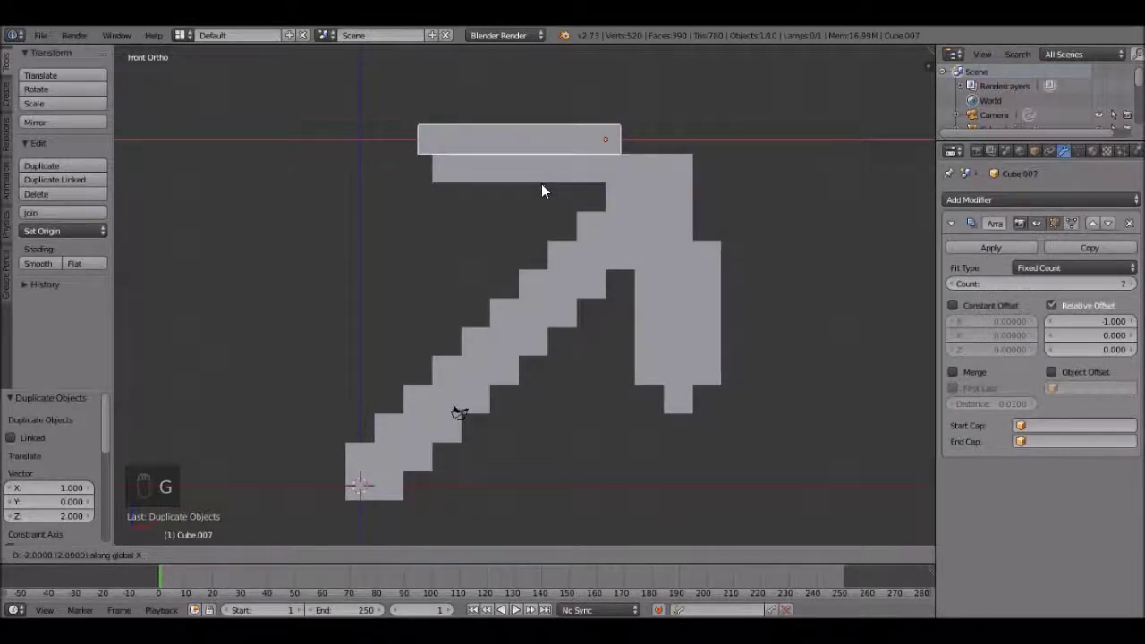
pyautogui.moveTo(547, 186); pyautogui.dragTo(1054, 272)
pyautogui.press('g')
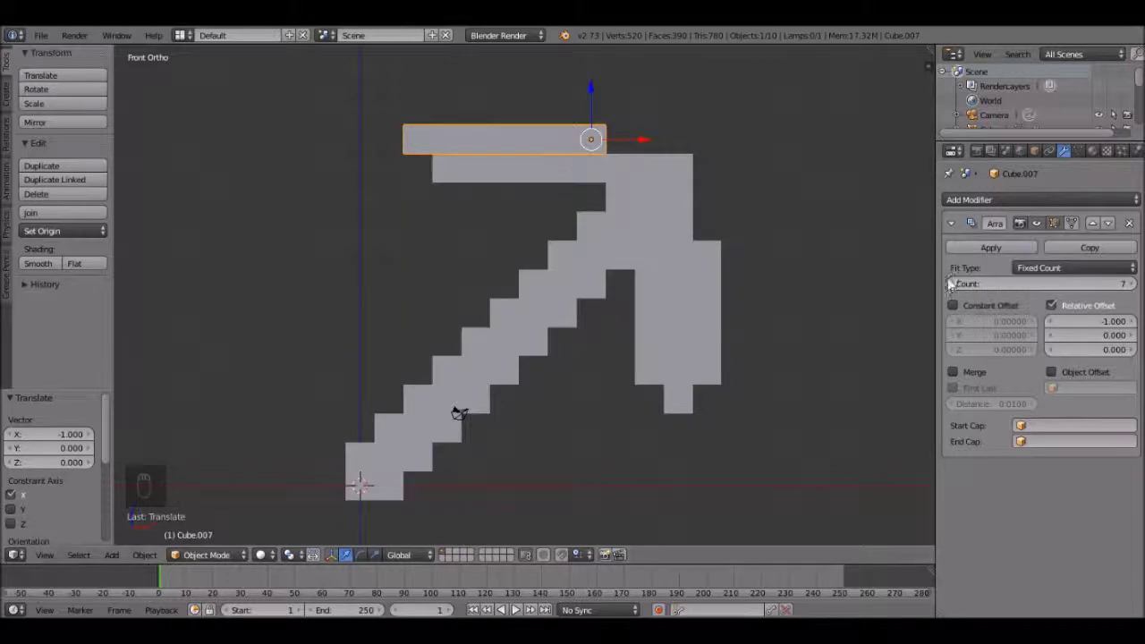
# - Shorten the row to 5 cubes, duplicate it just below the top row, and deselect all
pyautogui.moveTo(960, 287); pyautogui.dragTo(574, 183)
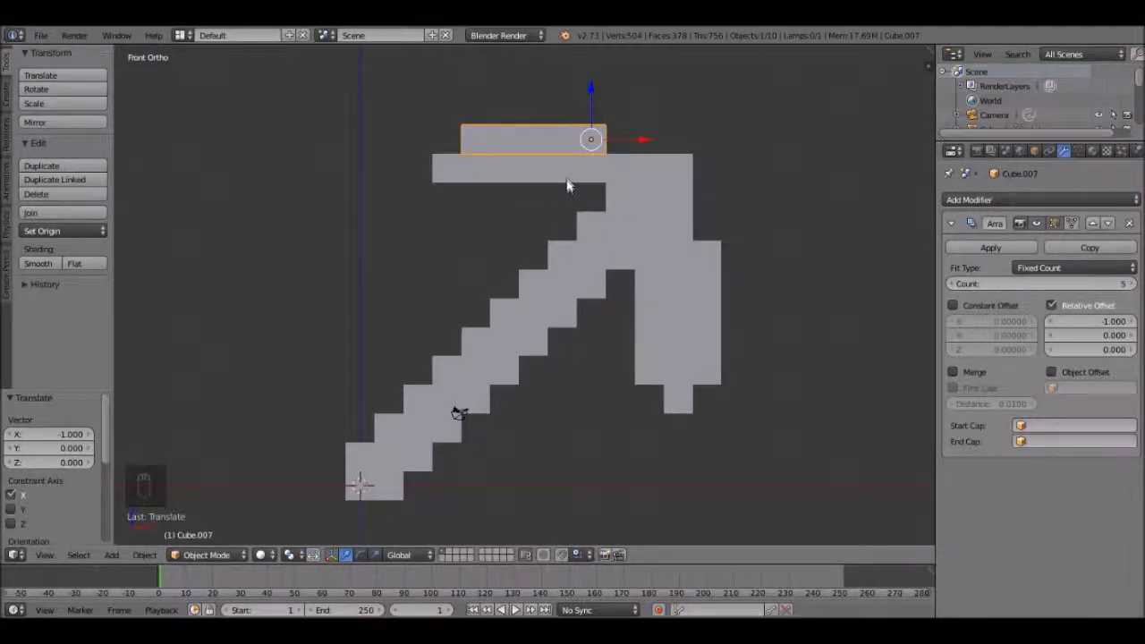
pyautogui.press('shift+d')
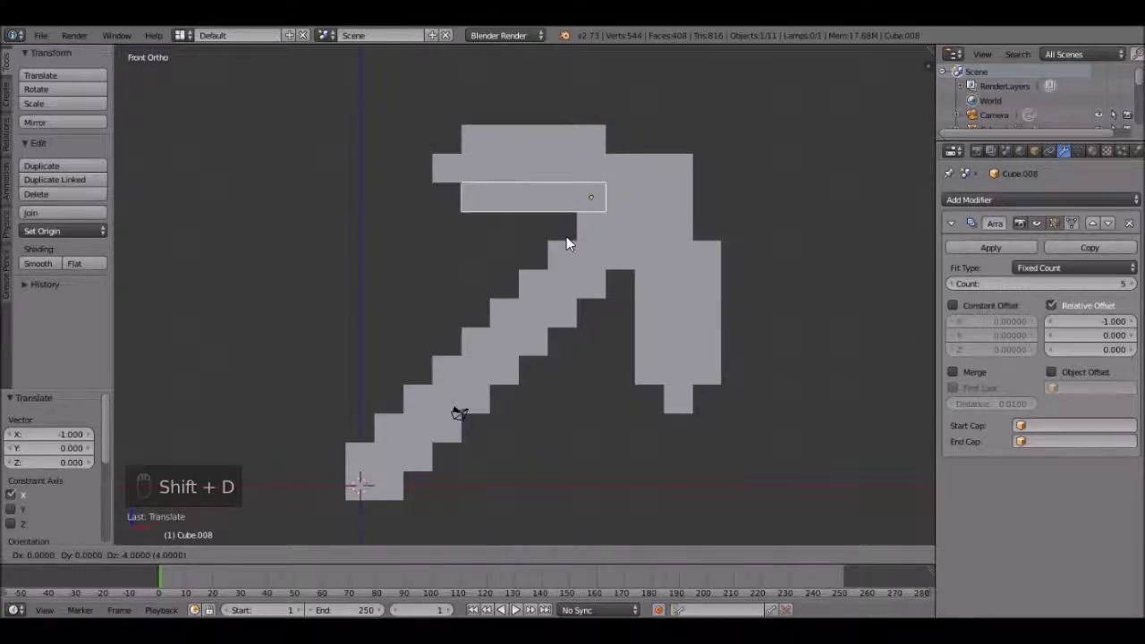
pyautogui.click(618, 354)
pyautogui.press('a')
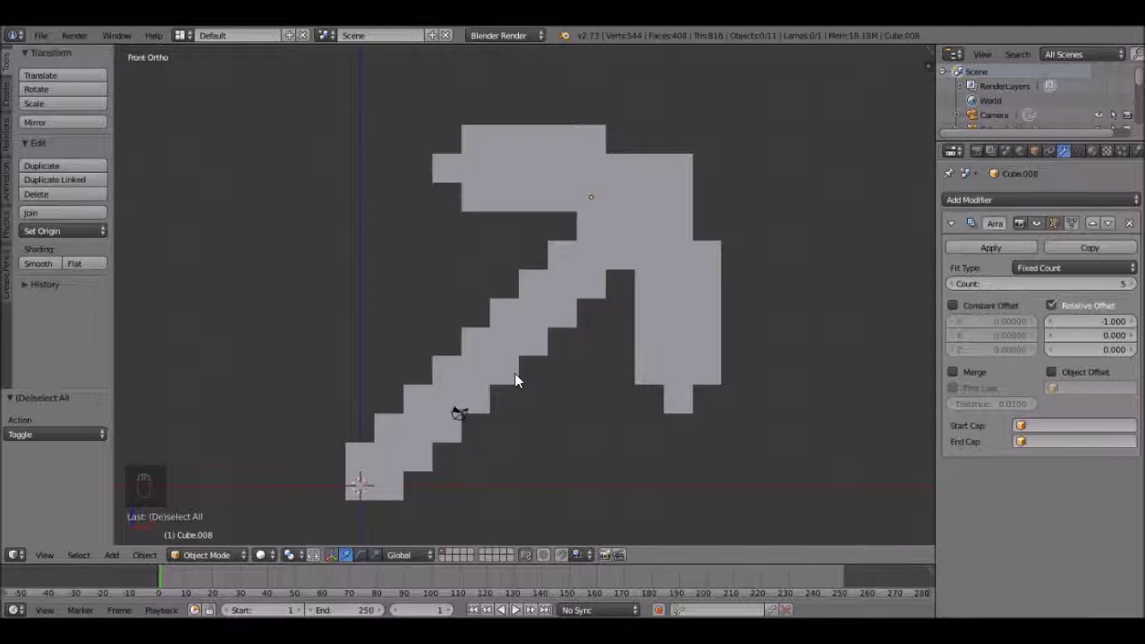
# - Duplicate and position the last bar to complete the pickaxe silhouette
pyautogui.moveTo(518, 384); pyautogui.dragTo(471, 399)
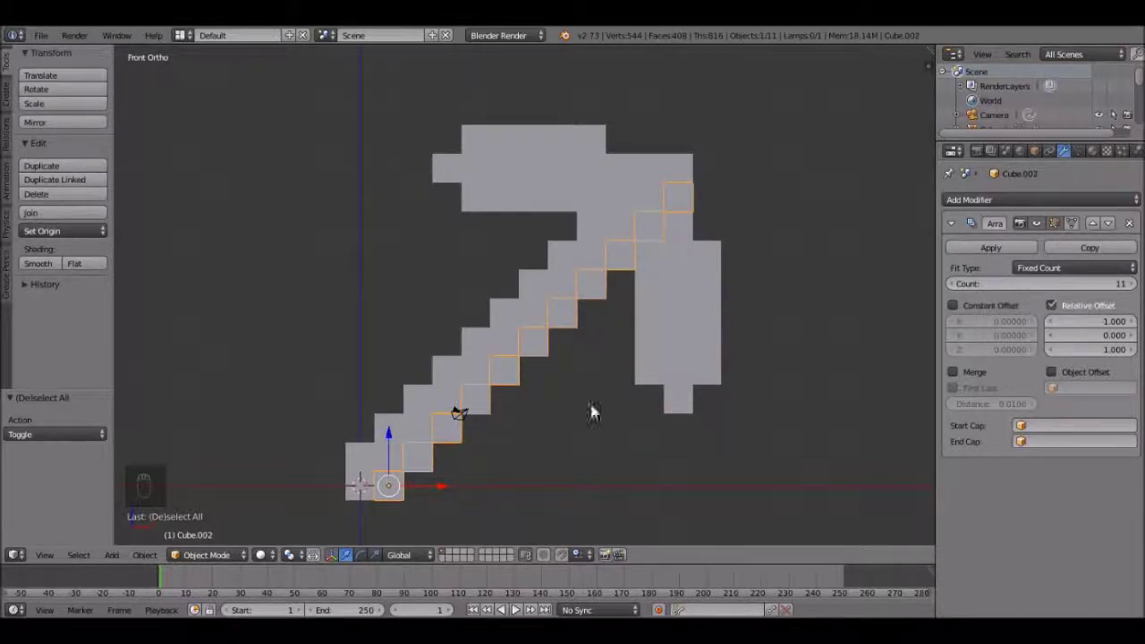
pyautogui.moveTo(998, 257); pyautogui.dragTo(493, 381)
pyautogui.moveTo(492, 381); pyautogui.dragTo(489, 372)
pyautogui.moveTo(489, 372); pyautogui.dragTo(956, 254)
pyautogui.moveTo(529, 309); pyautogui.dragTo(721, 307)
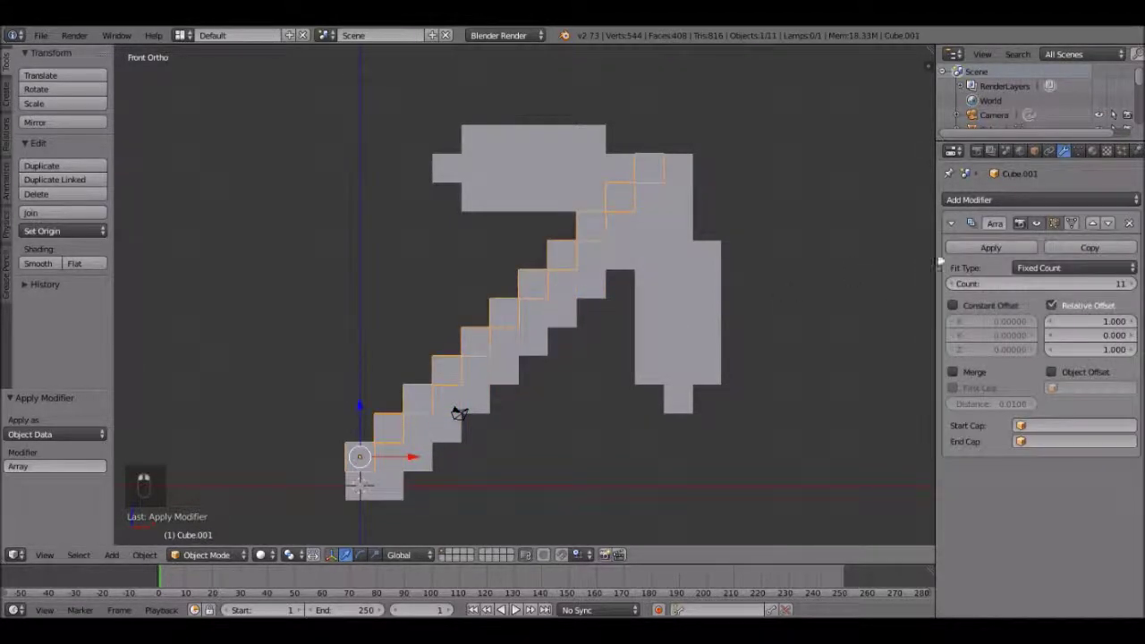
pyautogui.moveTo(989, 255); pyautogui.dragTo(732, 275)
# - Select the head's columns in turn and apply their Array modifiers
pyautogui.rightClick(651, 290)
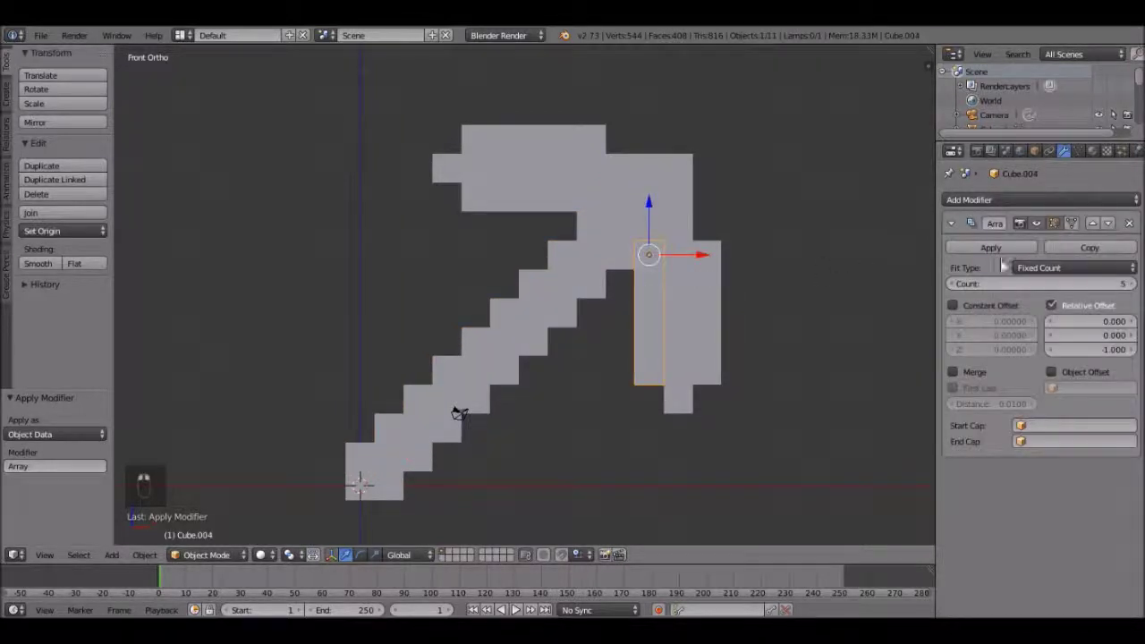
pyautogui.middleClick(1008, 254)
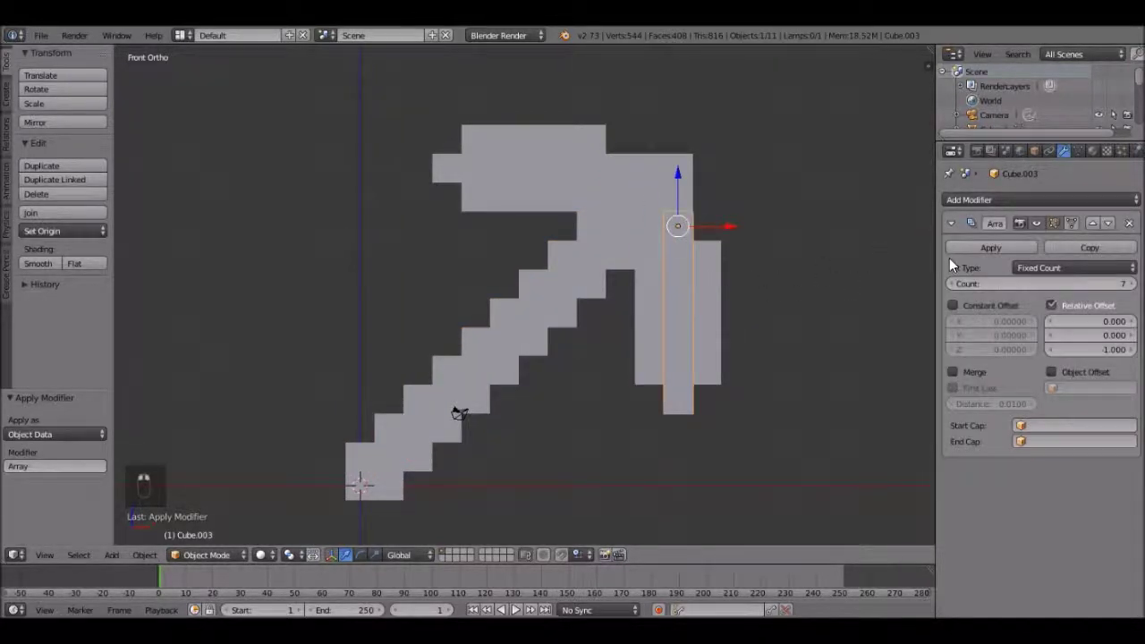
pyautogui.rightClick(982, 247)
pyautogui.moveTo(811, 233); pyautogui.dragTo(850, 174)
pyautogui.rightClick(973, 260)
pyautogui.click(979, 264)
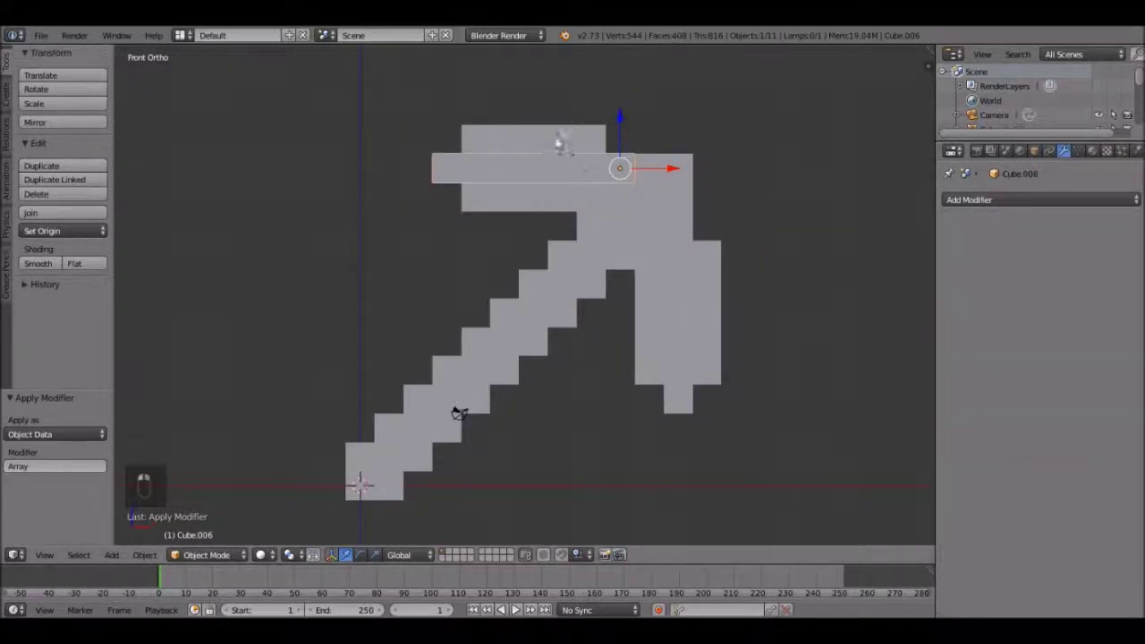
pyautogui.click(984, 240)
pyautogui.moveTo(985, 250); pyautogui.dragTo(583, 290)
# - Box-select every block piece and join them into one pickaxe object with Ctrl+J
pyautogui.press('a')
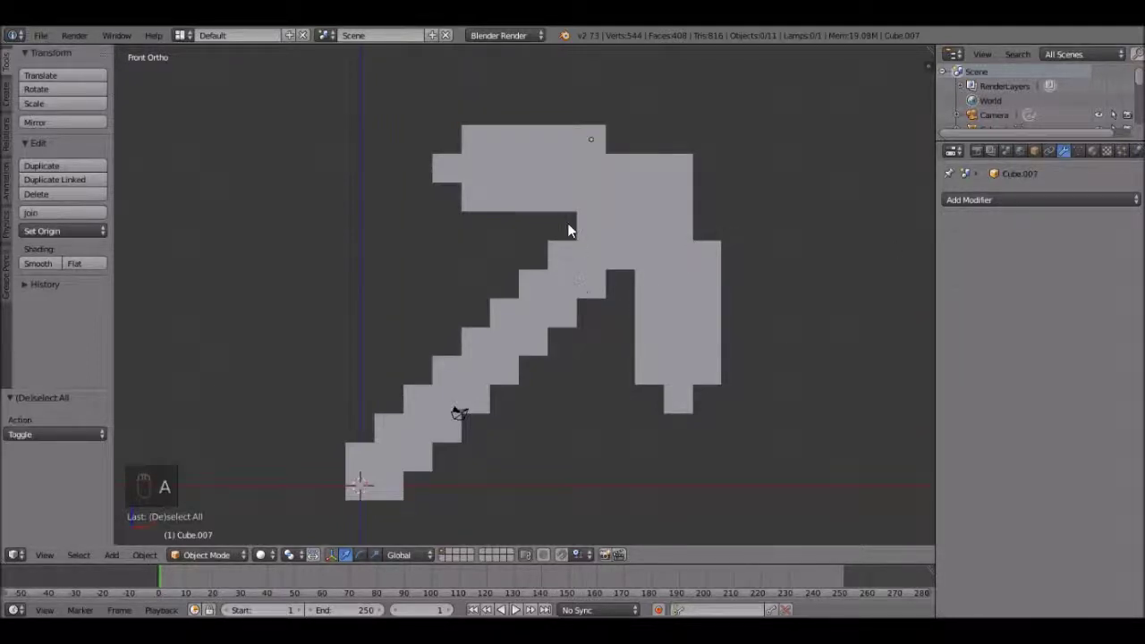
pyautogui.press('b')
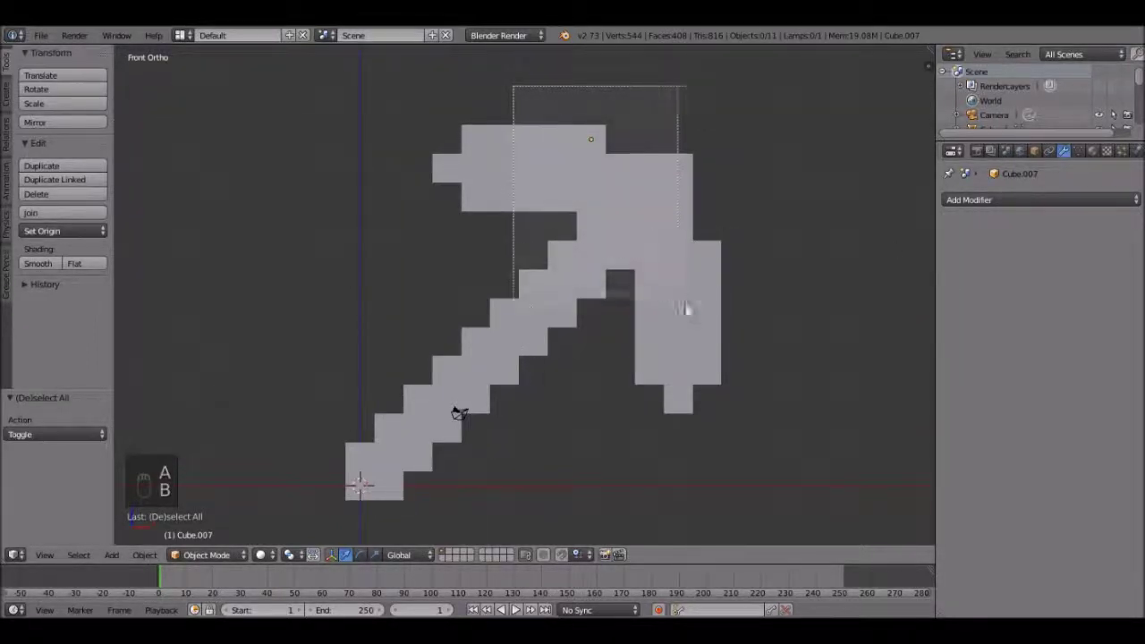
pyautogui.moveTo(721, 341); pyautogui.dragTo(754, 370)
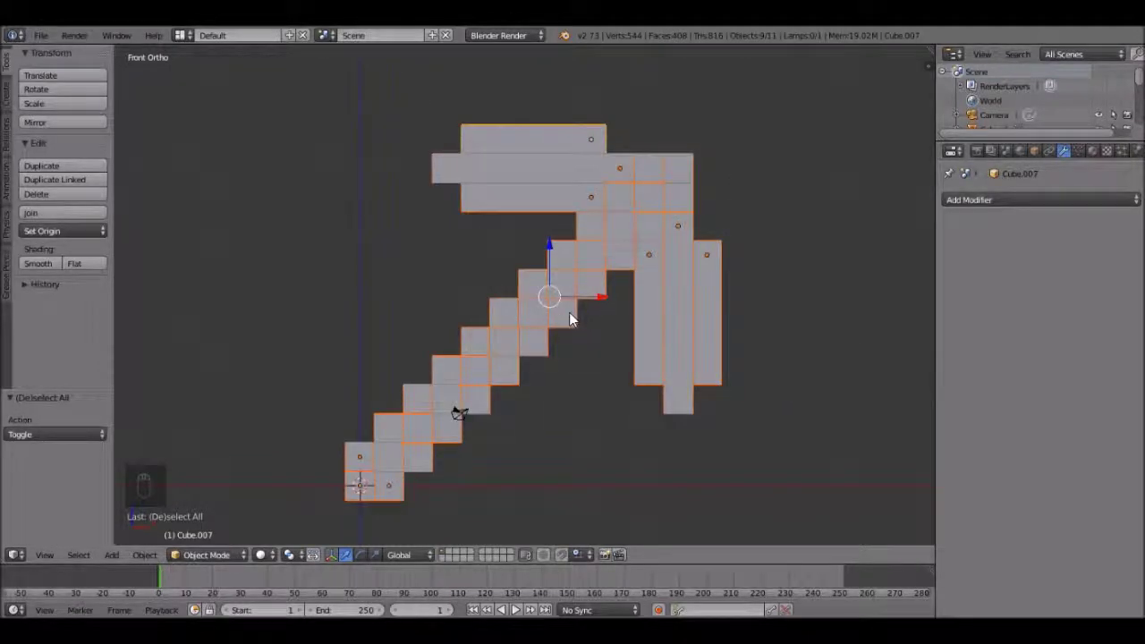
pyautogui.middleClick(575, 318)
pyautogui.press('ctrl+j')
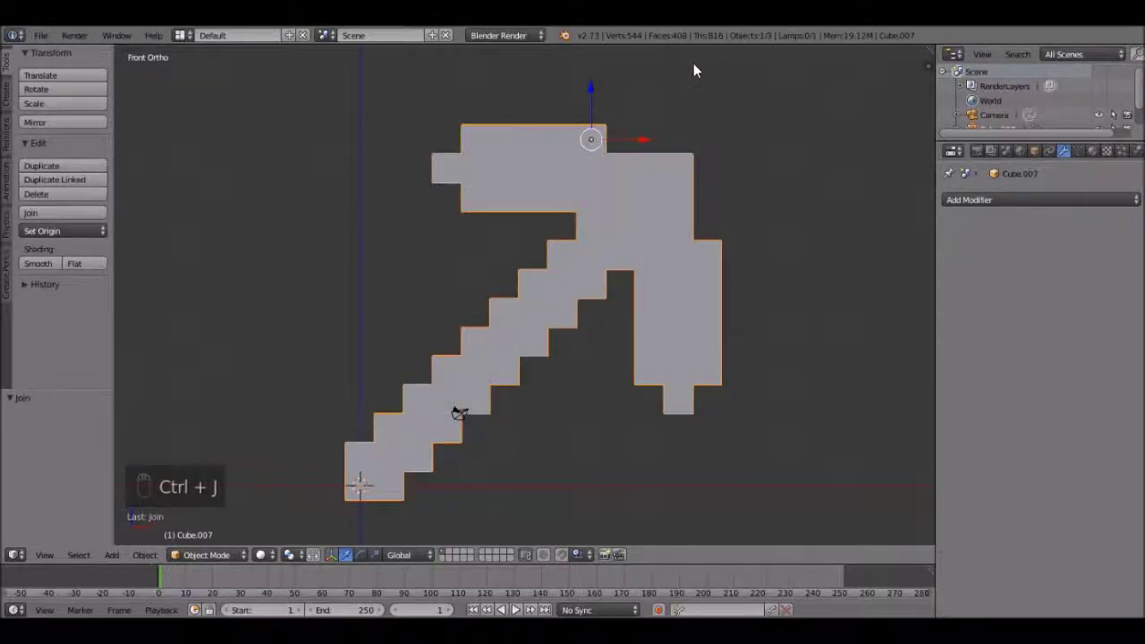
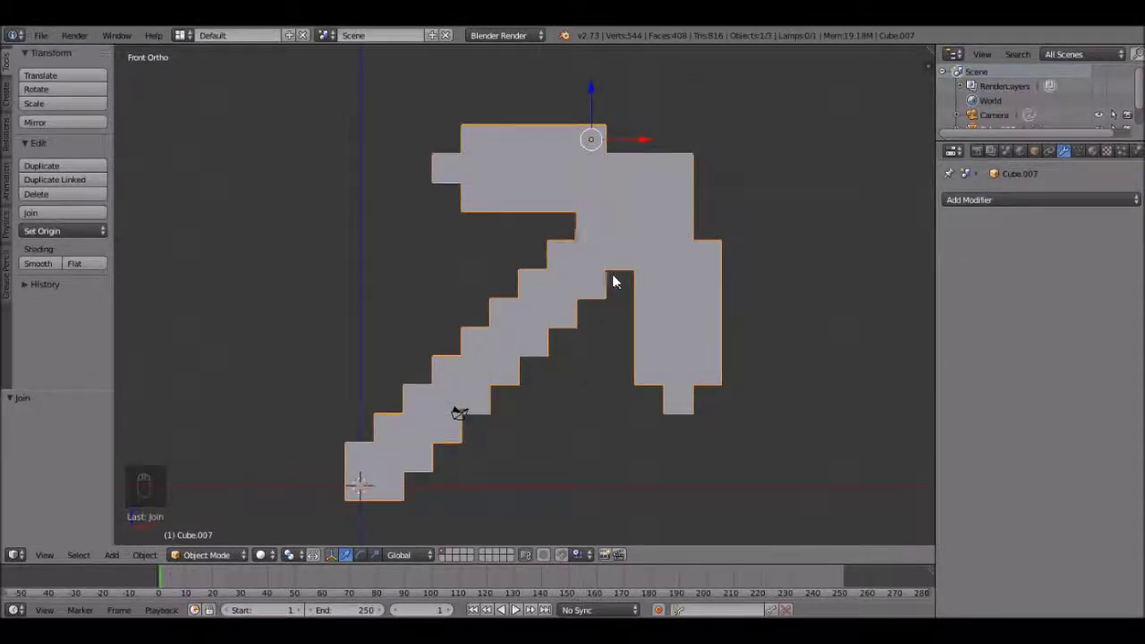
# - In Edit Mode select all vertices and Remove Doubles, merging 334 duplicates
pyautogui.rightClick(607, 306)
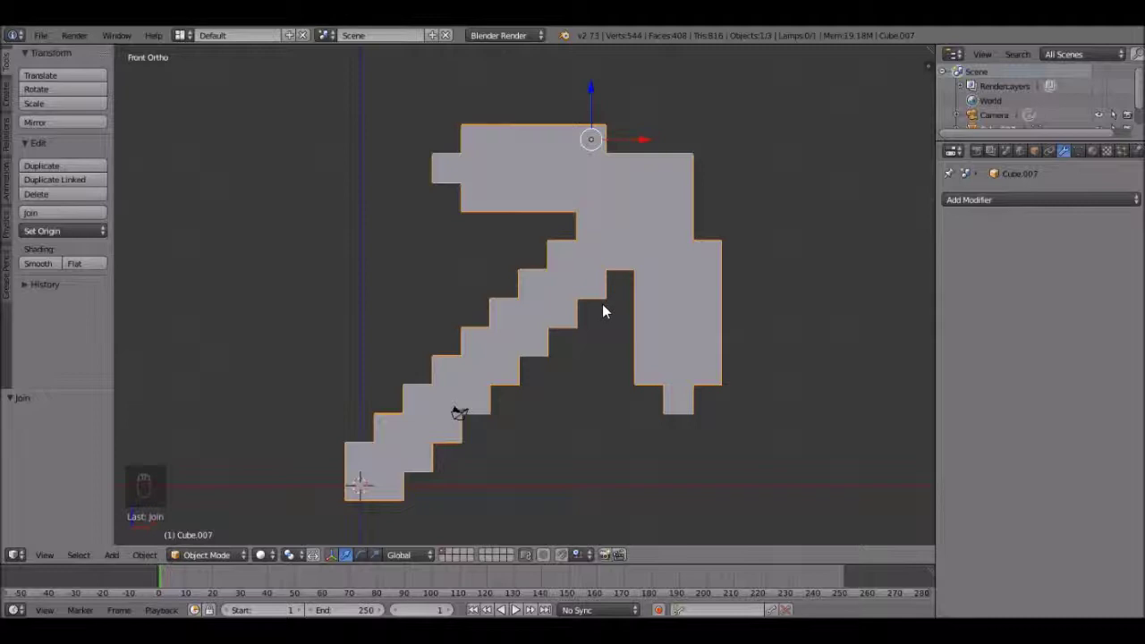
pyautogui.press('Tab')
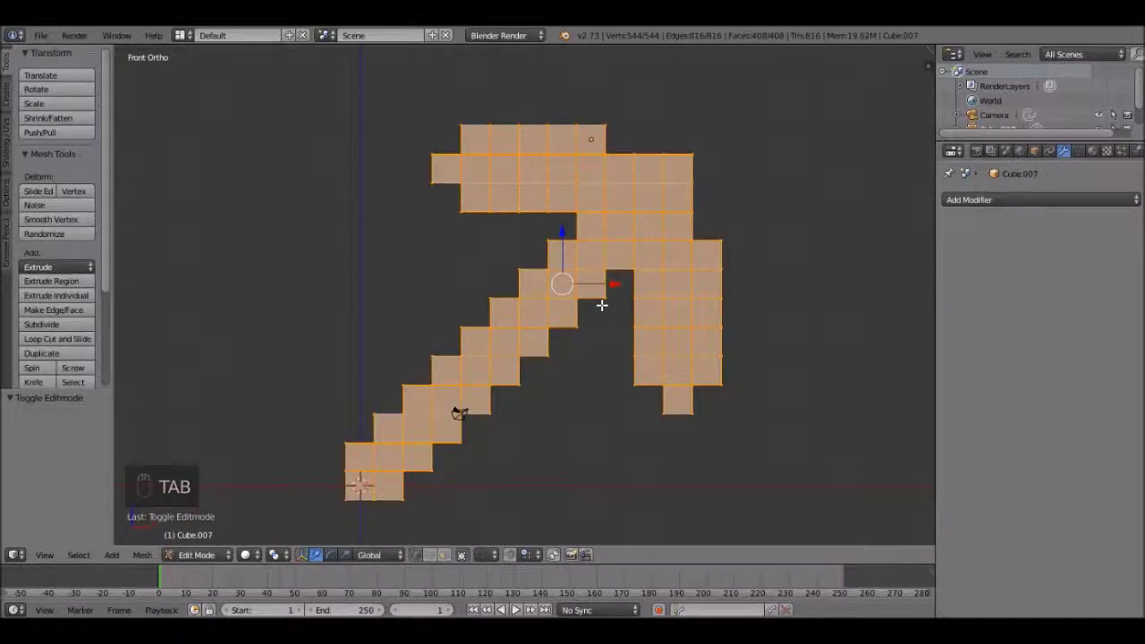
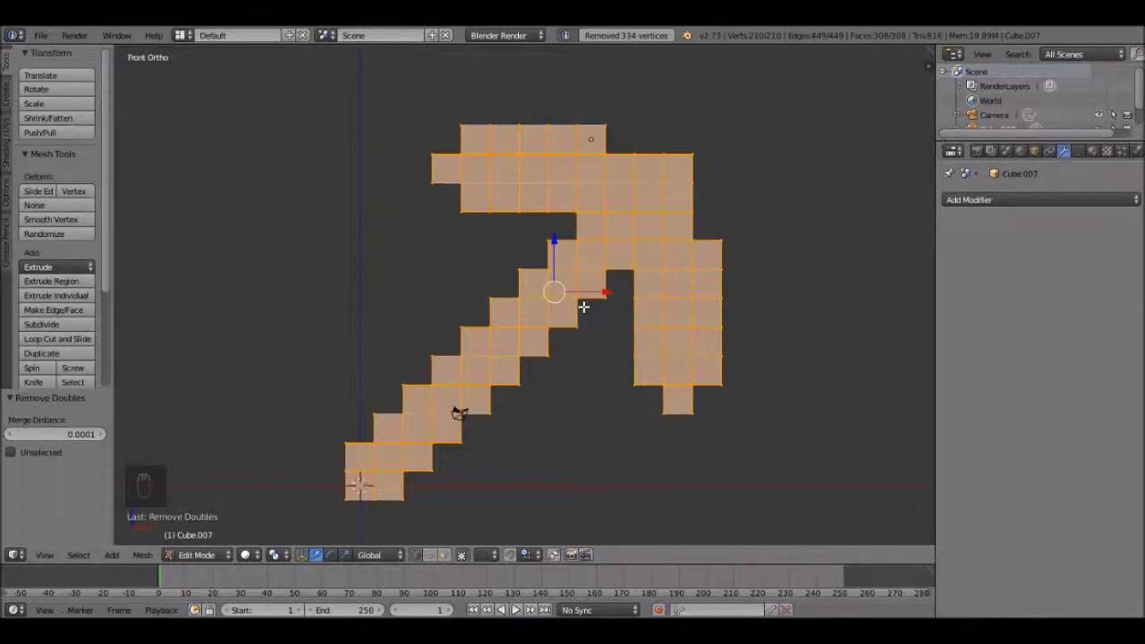
pyautogui.press('Tab')
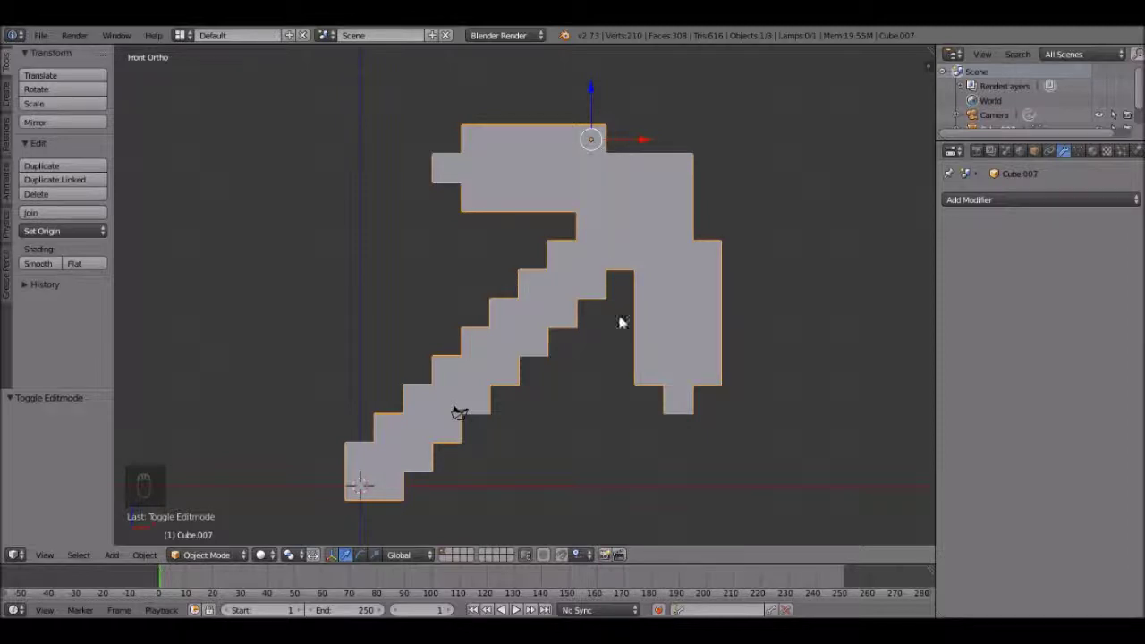
# - Set the pickaxe's origin to the 3D cursor and scale it down to a small size
pyautogui.press('s')
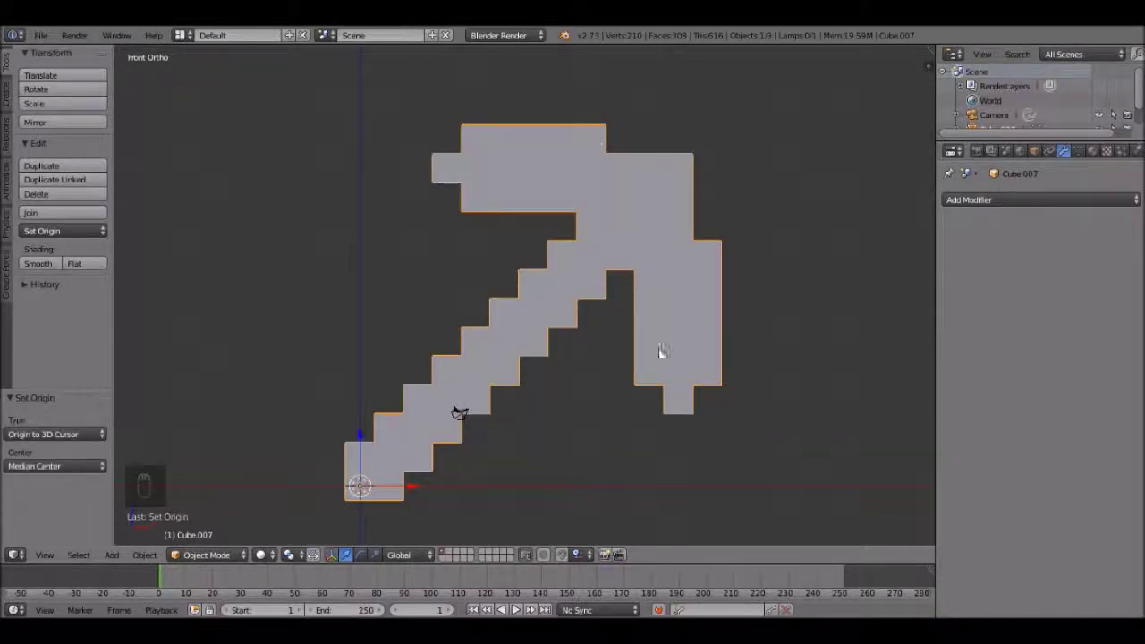
pyautogui.press('s')
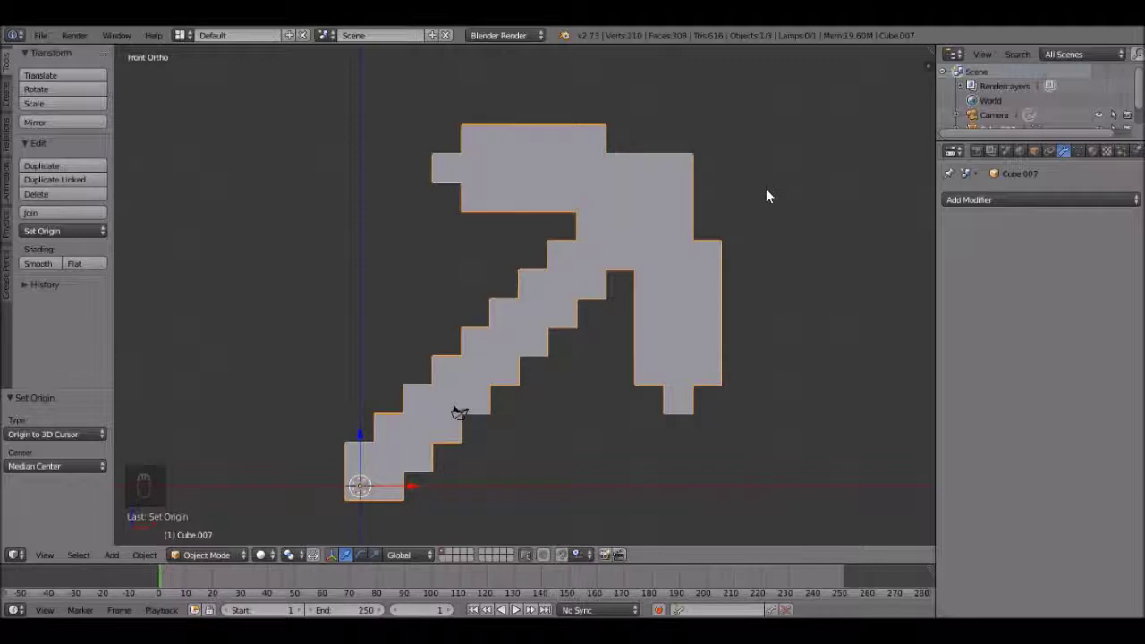
pyautogui.press('s')
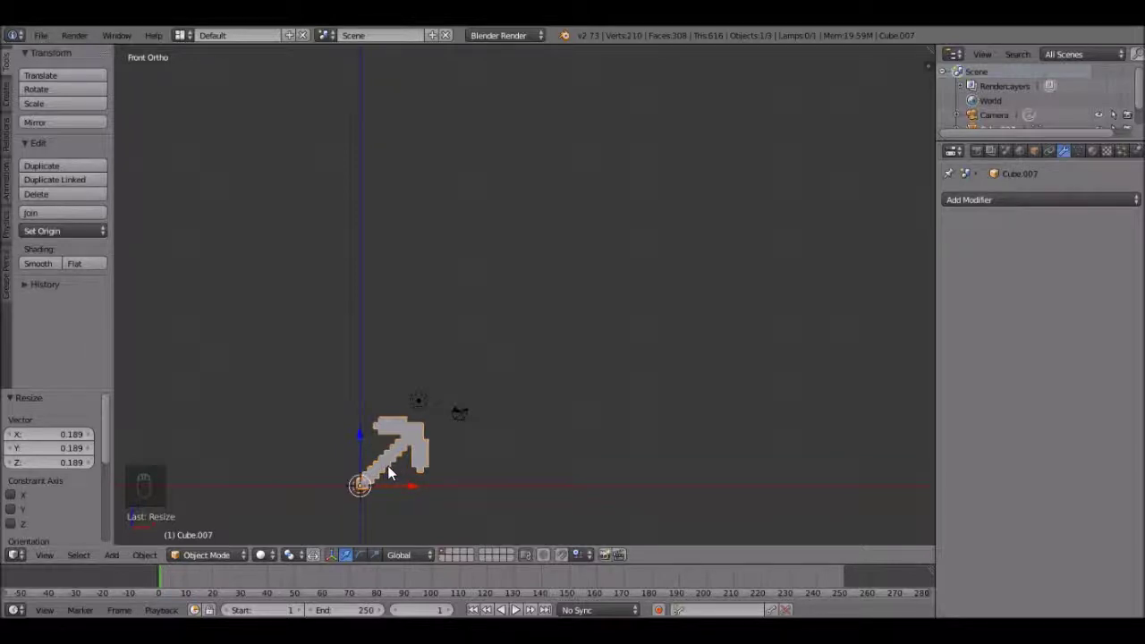
# - Zoom in and centre the small pickaxe in the viewport from the front
pyautogui.middleClick(384, 485)
pyautogui.middleClick(310, 510)
pyautogui.moveTo(512, 274); pyautogui.dragTo(673, 143)
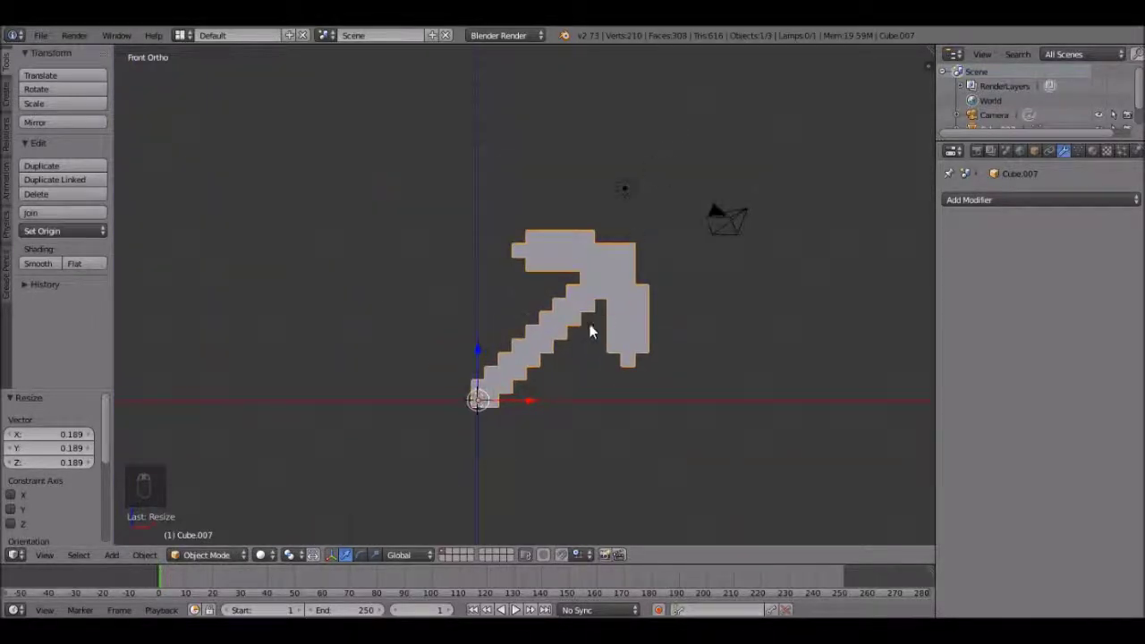
pyautogui.moveTo(591, 337); pyautogui.dragTo(592, 340)
# - Align the camera to the view (Ctrl+Alt+Numpad0) and enable Lock Camera to View
pyautogui.press('ctrl+alt+KP_0')
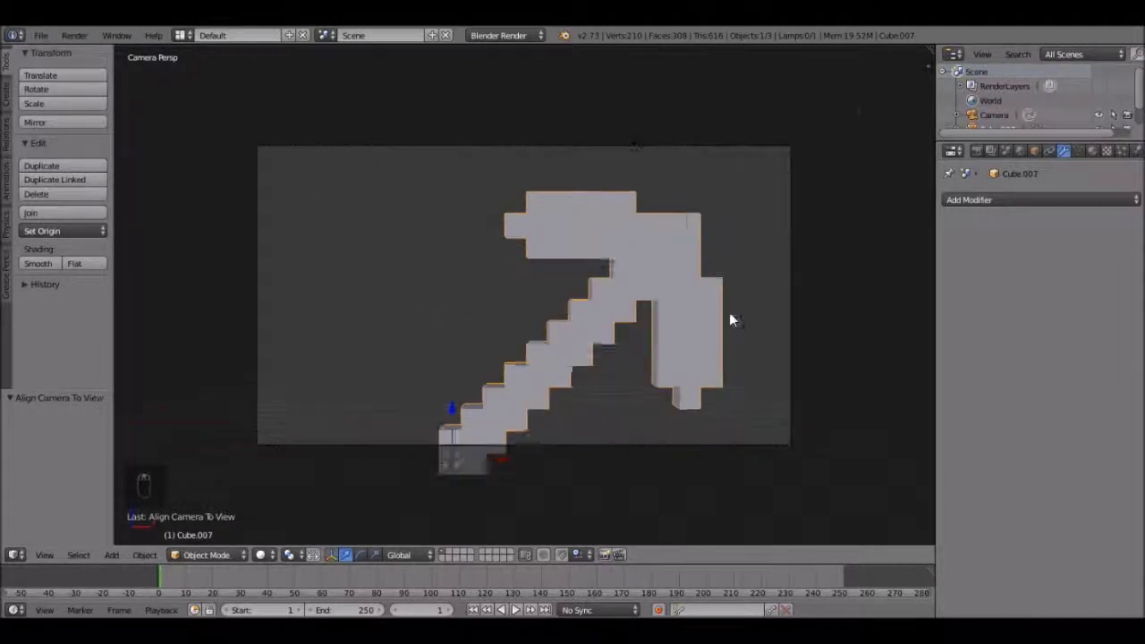
pyautogui.middleClick(734, 319)
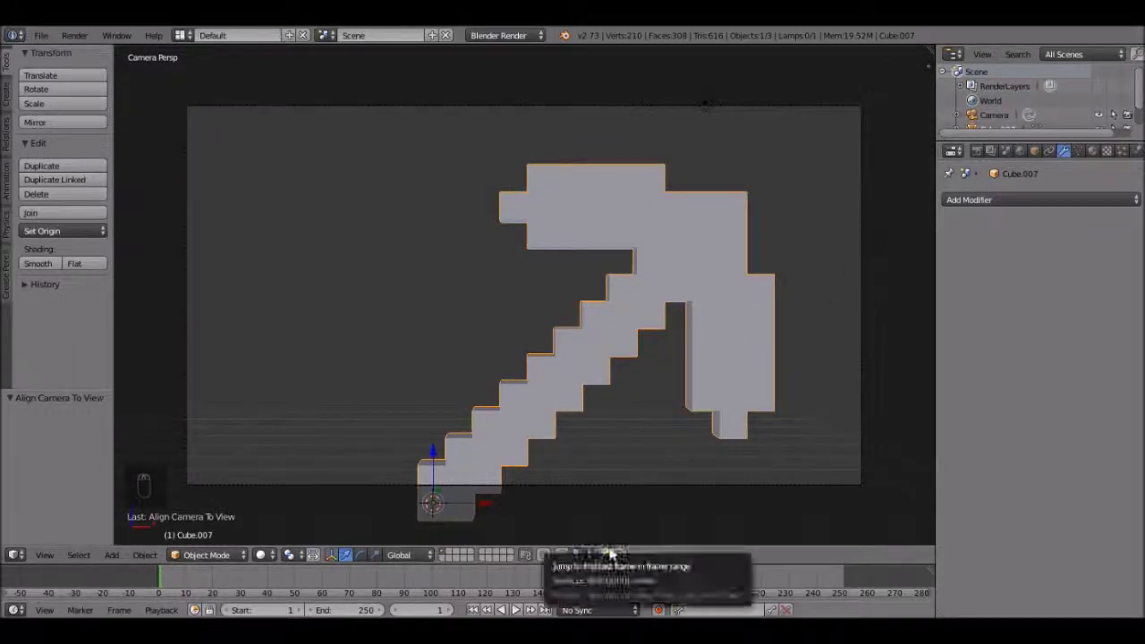
pyautogui.moveTo(870, 311); pyautogui.dragTo(609, 374)
pyautogui.press('n')
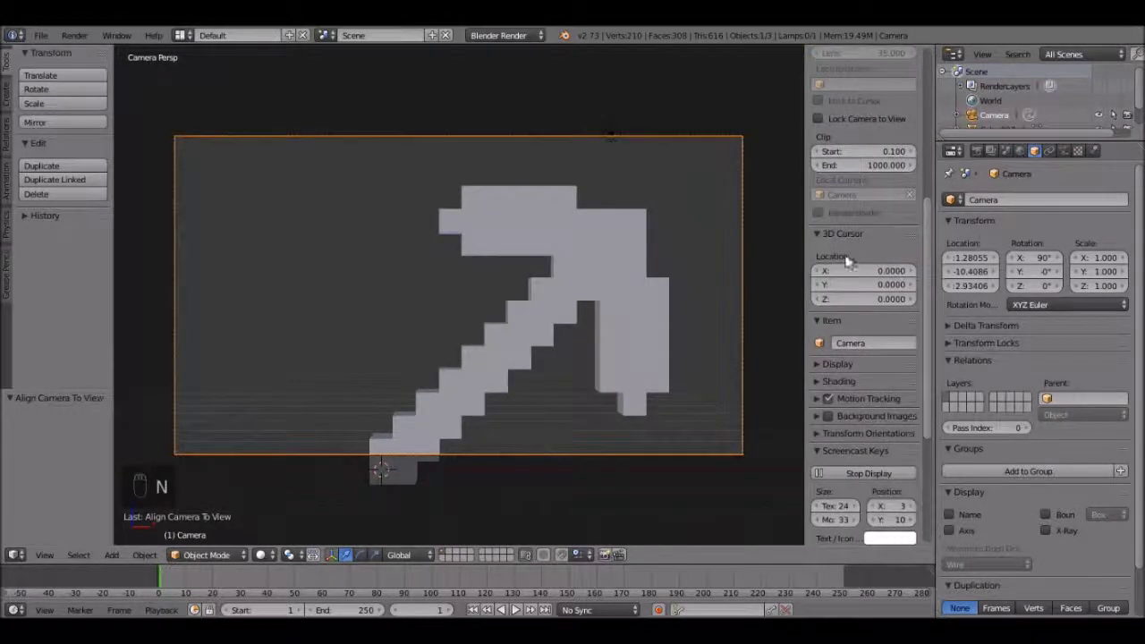
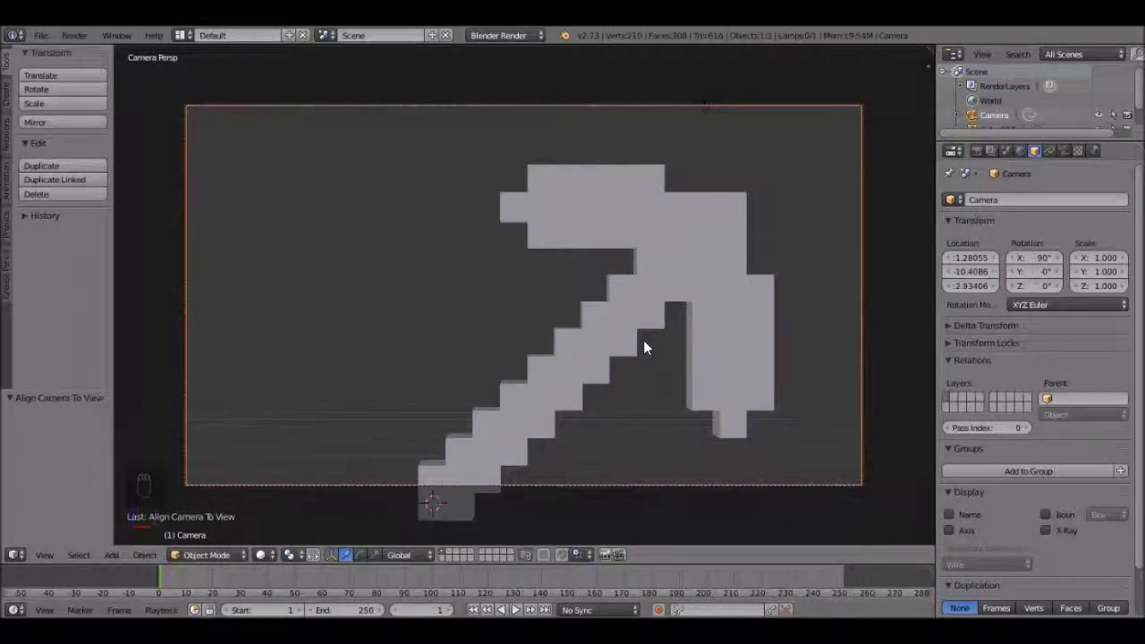
# - Tilt and move the camera closer so the pickaxe fills the frame and shows its depth
pyautogui.moveTo(646, 350); pyautogui.dragTo(639, 352)
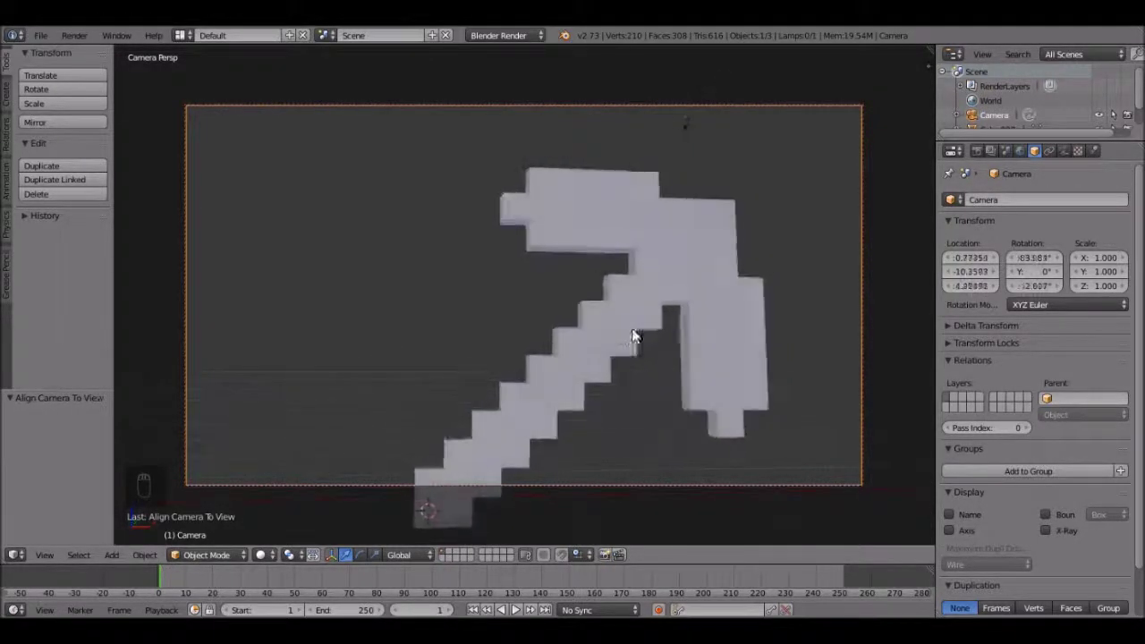
pyautogui.middleClick(642, 377)
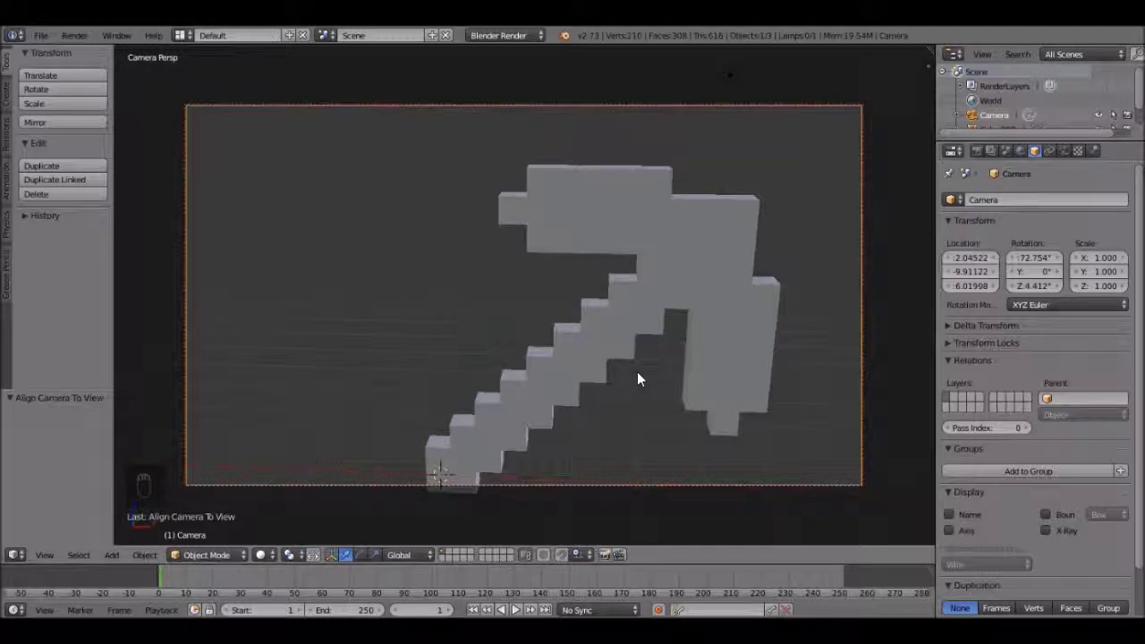
pyautogui.moveTo(606, 344); pyautogui.dragTo(591, 331)
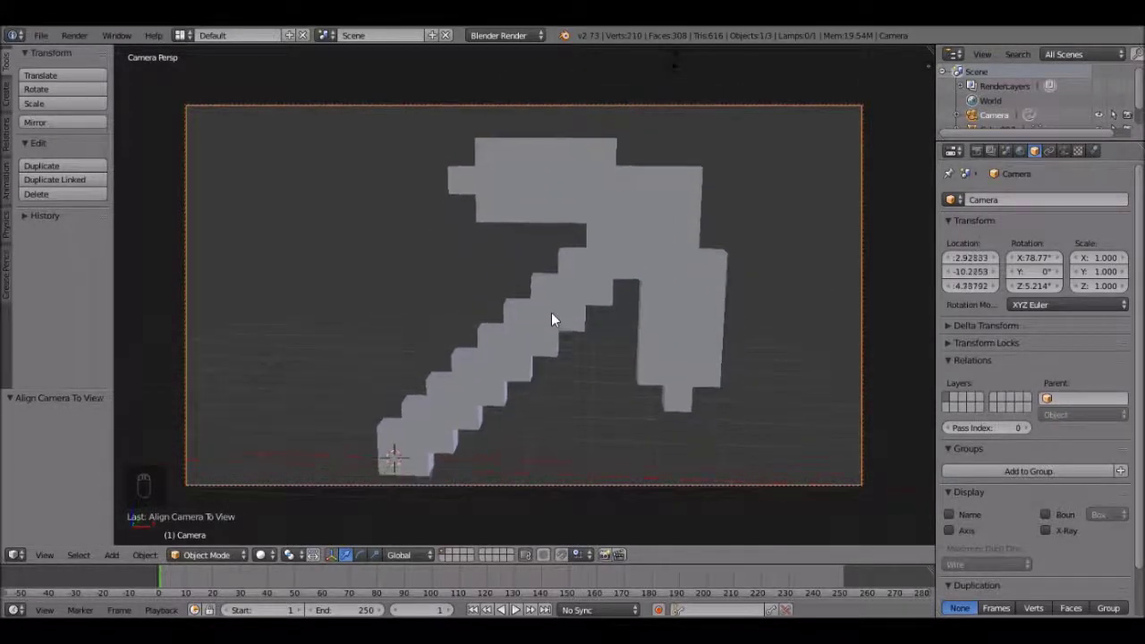
pyautogui.moveTo(552, 315); pyautogui.dragTo(635, 215)
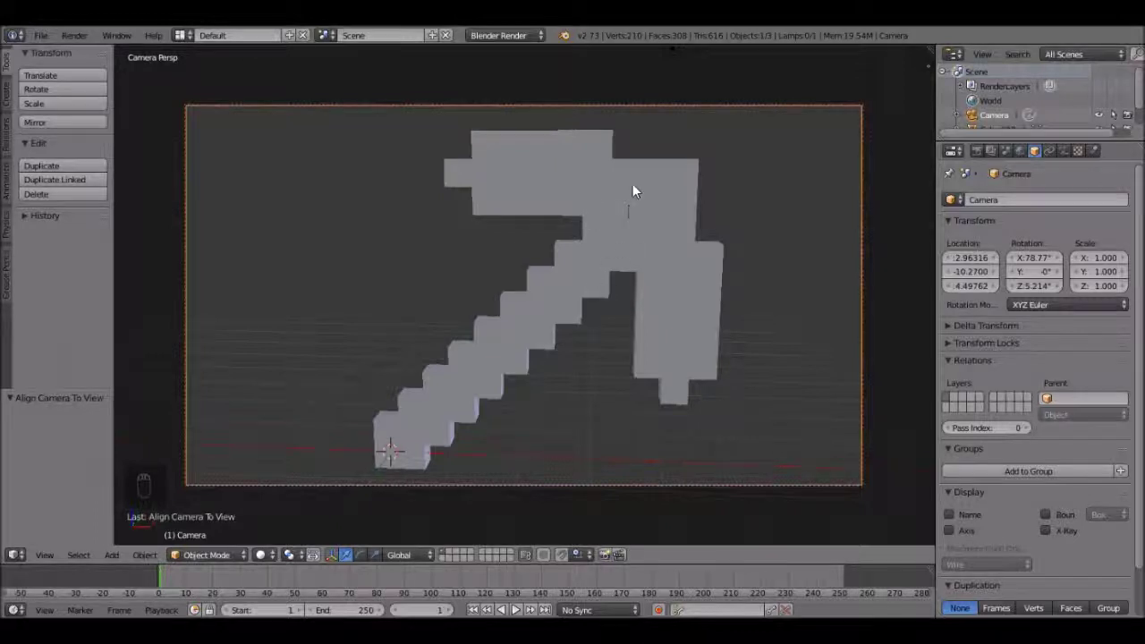
# - Select the pickaxe, go to its material settings and switch the render engine to Cycles
pyautogui.moveTo(627, 255); pyautogui.dragTo(1070, 202)
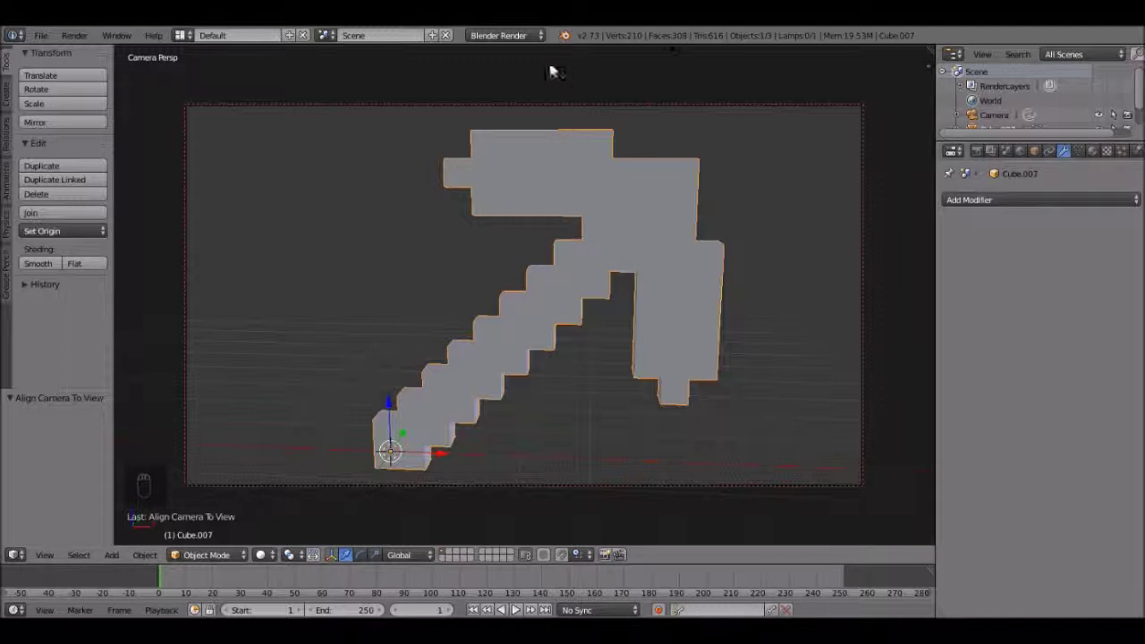
pyautogui.click(1099, 155)
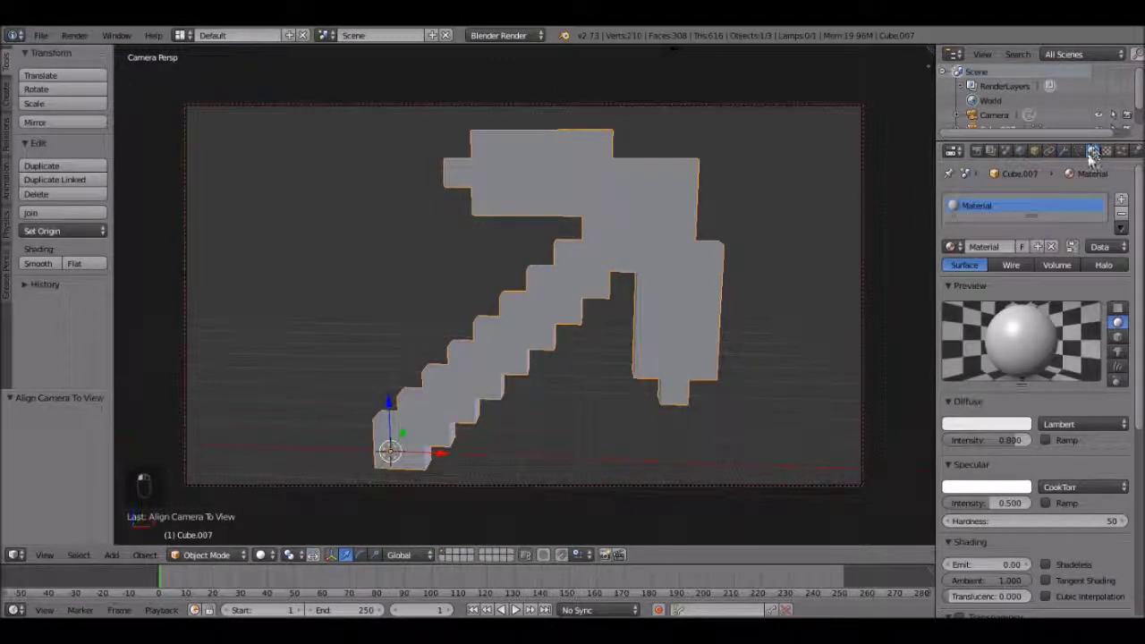
pyautogui.click(1065, 159)
pyautogui.moveTo(531, 46); pyautogui.dragTo(526, 43)
pyautogui.click(526, 43)
pyautogui.click(526, 43)
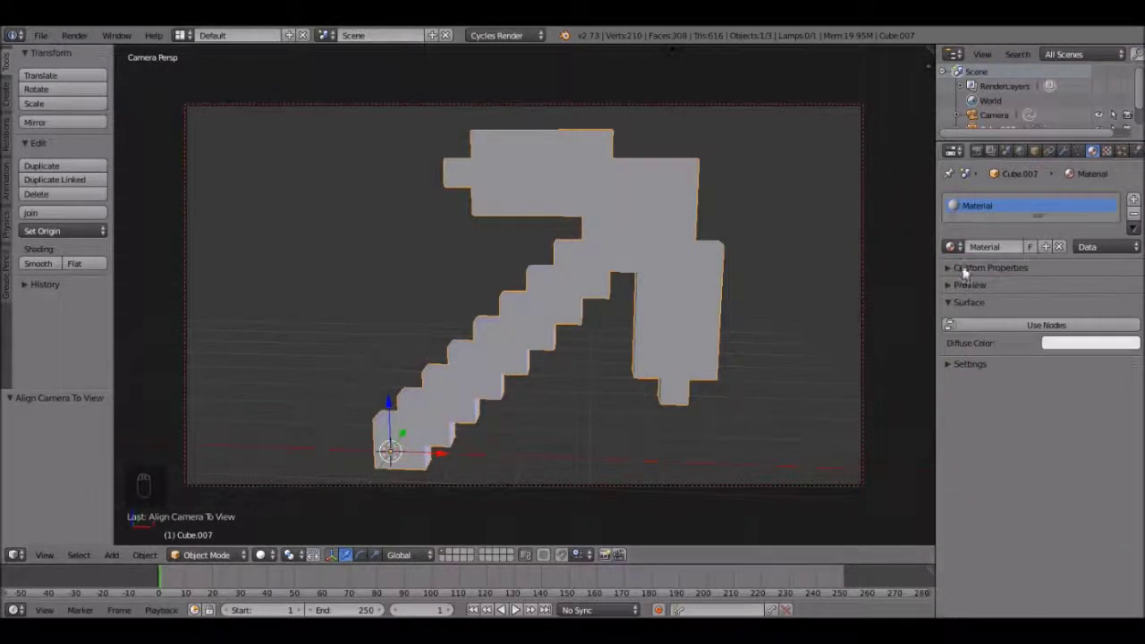
# - Enable node shading and drive the Diffuse BSDF colour from an Image Texture
pyautogui.moveTo(1057, 330); pyautogui.dragTo(1125, 355)
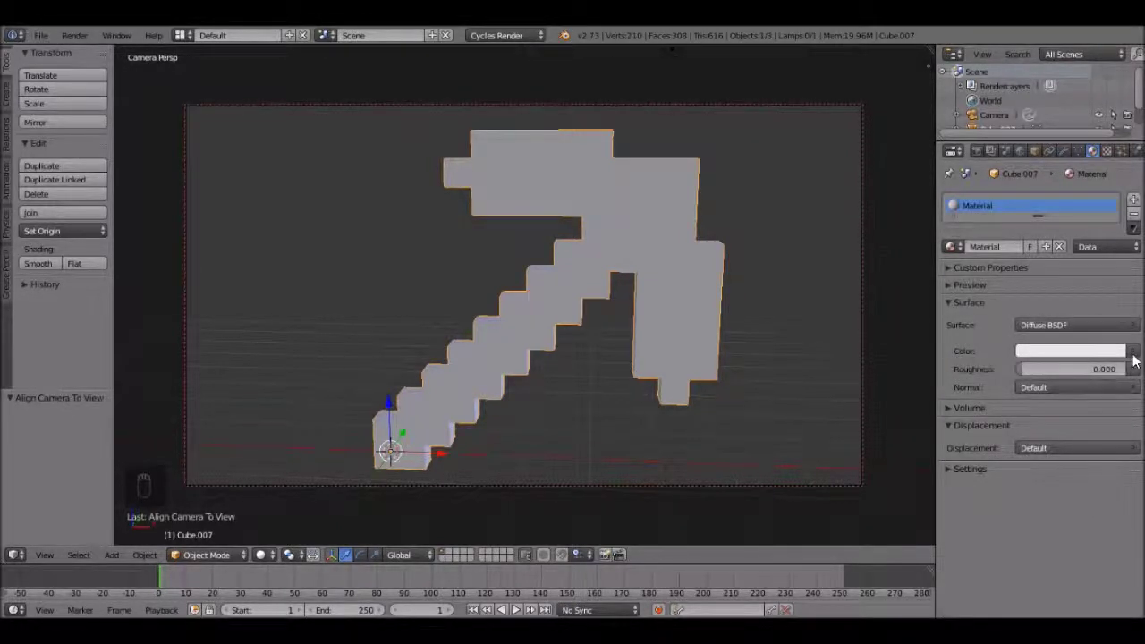
pyautogui.moveTo(1138, 351); pyautogui.dragTo(862, 253)
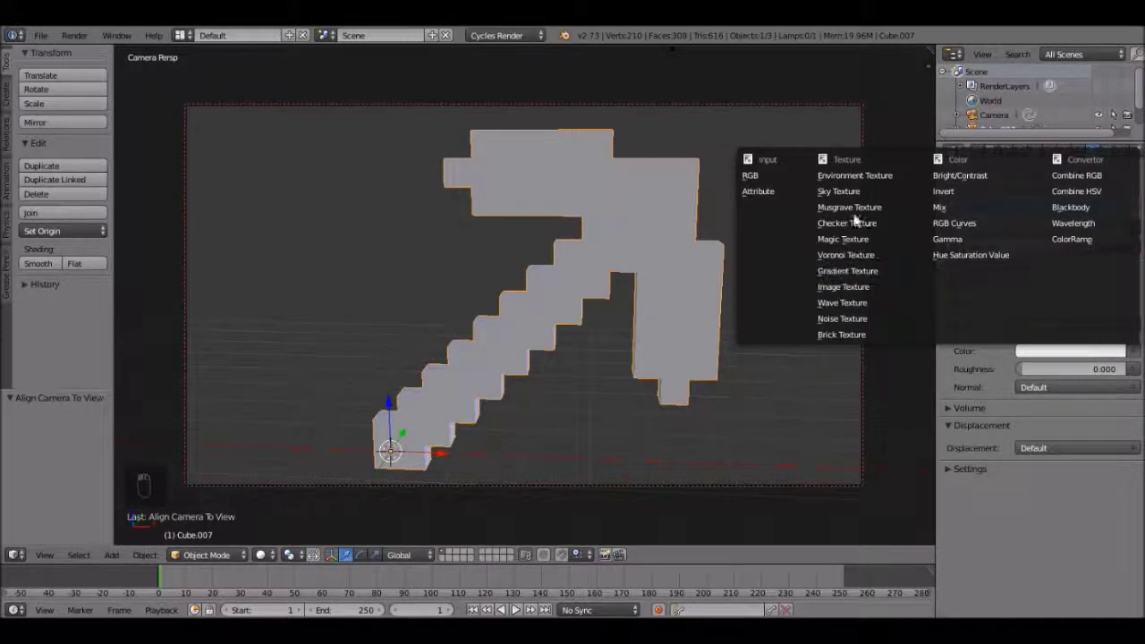
pyautogui.moveTo(854, 292); pyautogui.dragTo(872, 297)
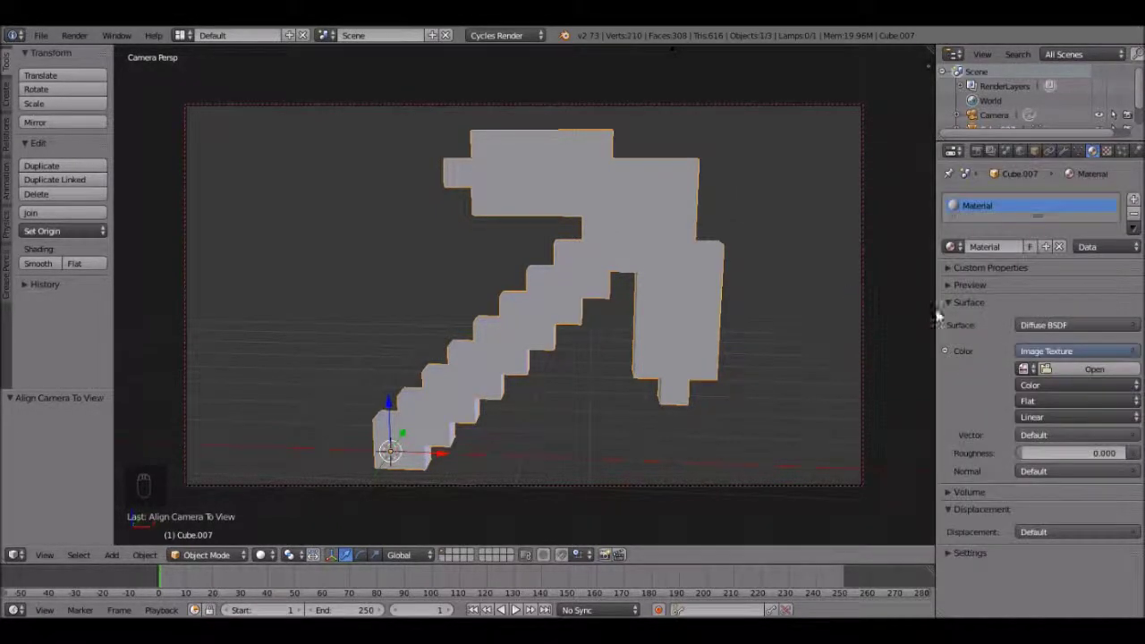
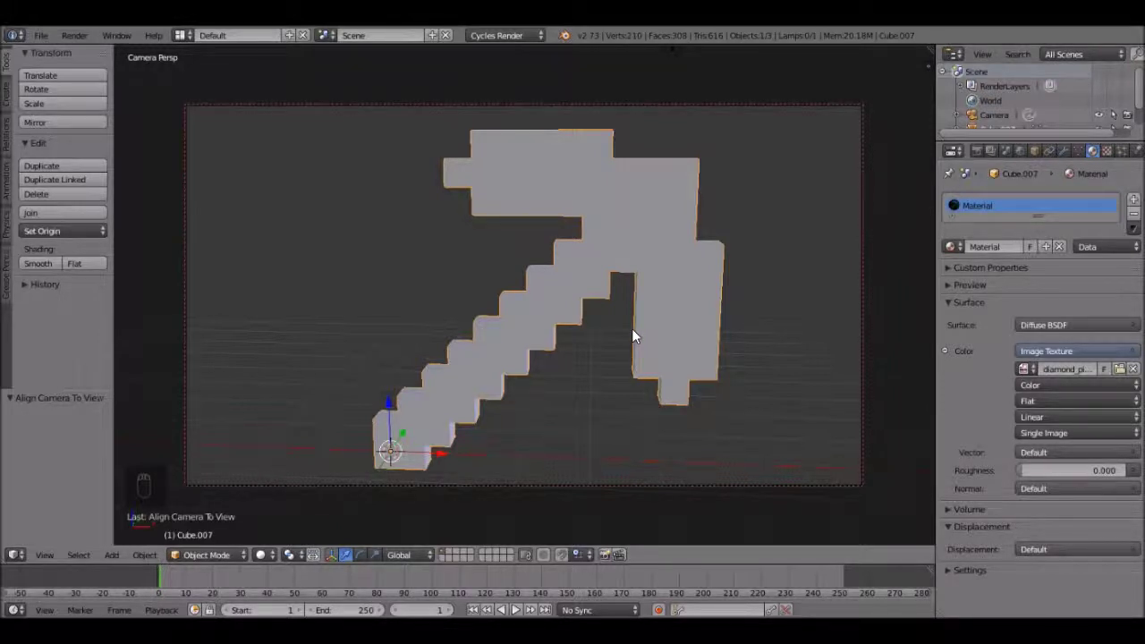
# - View the pickaxe from the front and enter mesh edit mode for UV projection
pyautogui.middleClick(639, 333)
pyautogui.press('KP_1')
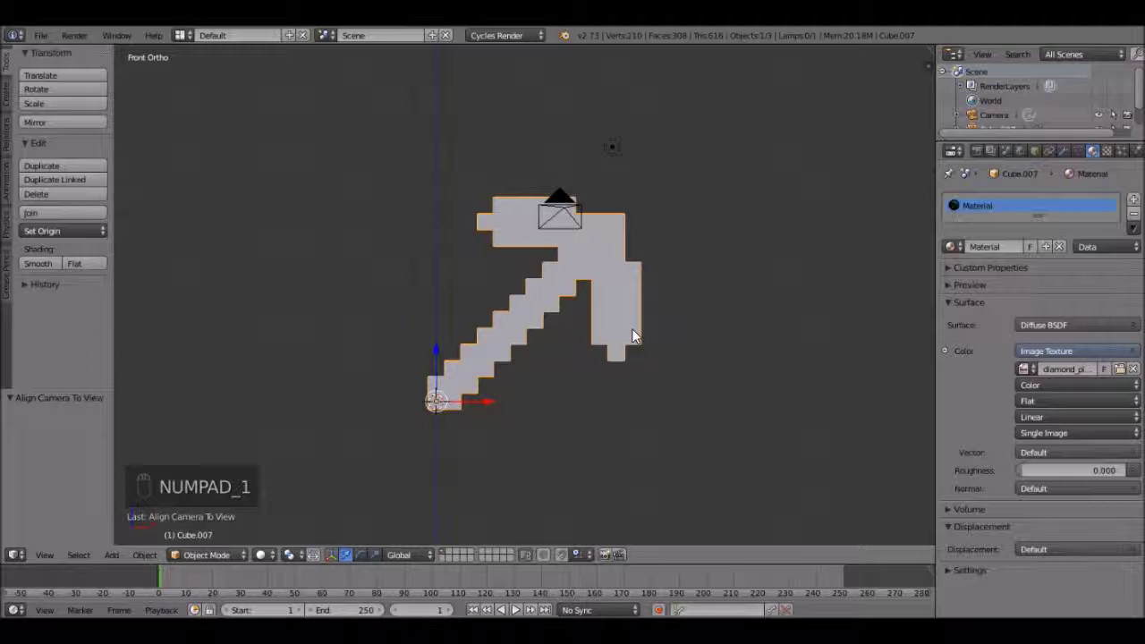
pyautogui.press('Tab')
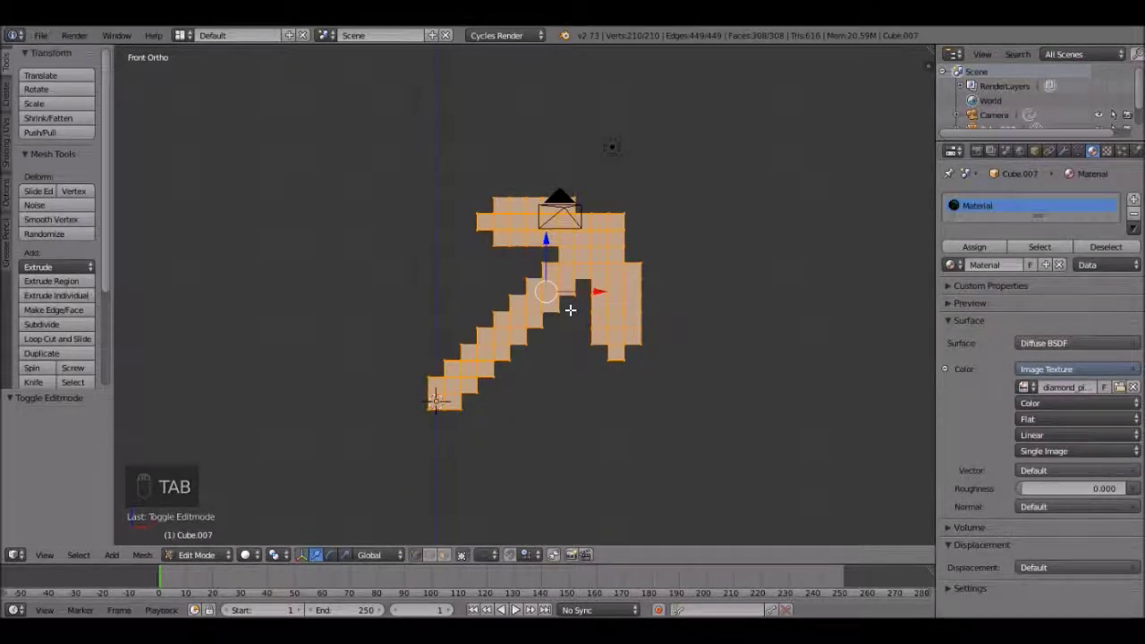
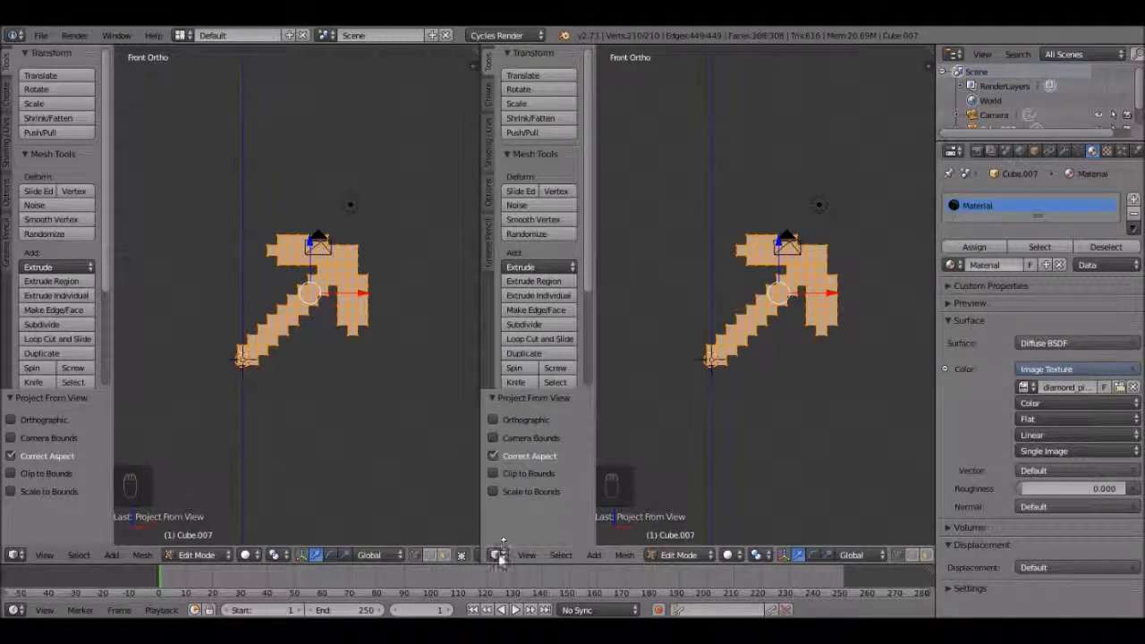
# - Turn the right area into the UV/Image Editor and scale the UV layout over the pickaxe image
pyautogui.moveTo(499, 564); pyautogui.dragTo(548, 442)
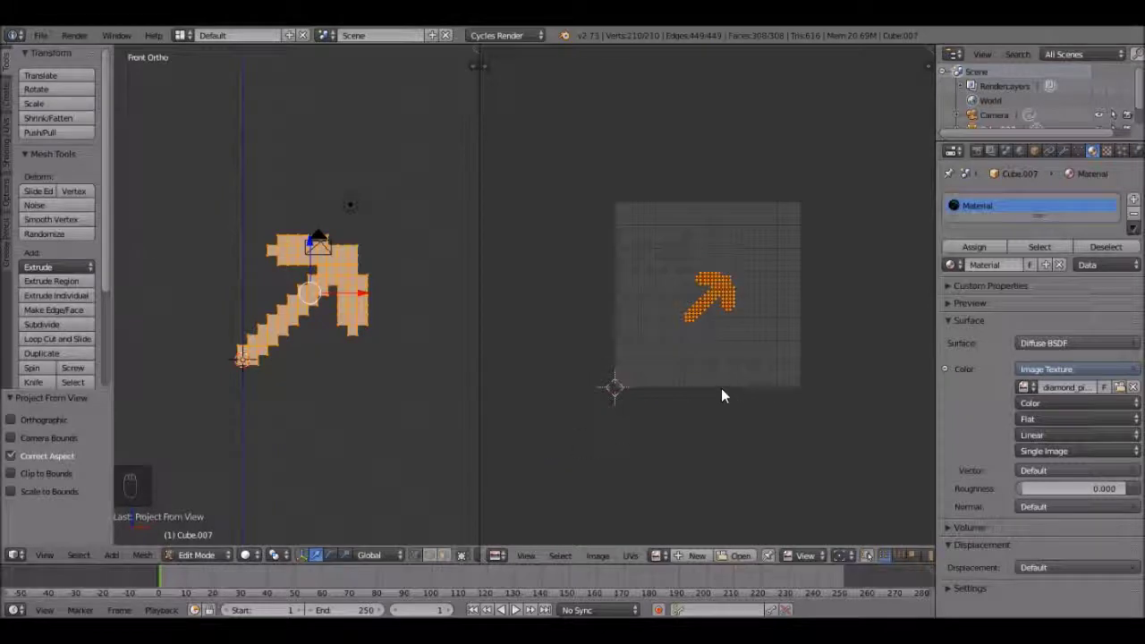
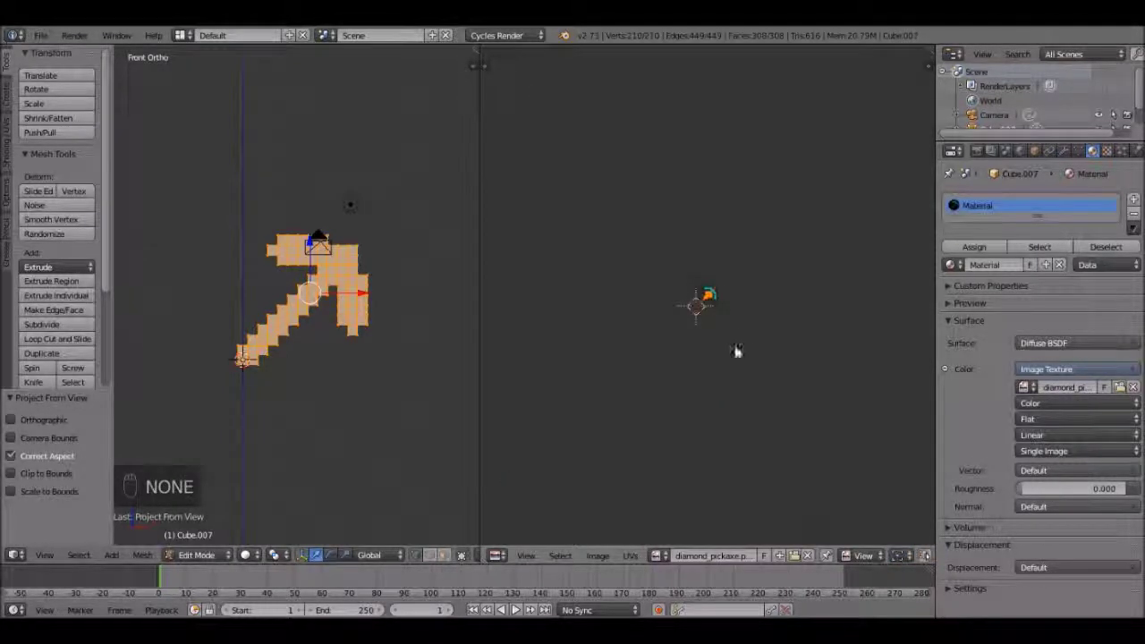
pyautogui.middleClick(743, 336)
pyautogui.moveTo(743, 336); pyautogui.dragTo(787, 392)
pyautogui.press('s')
pyautogui.moveTo(864, 467); pyautogui.dragTo(910, 518)
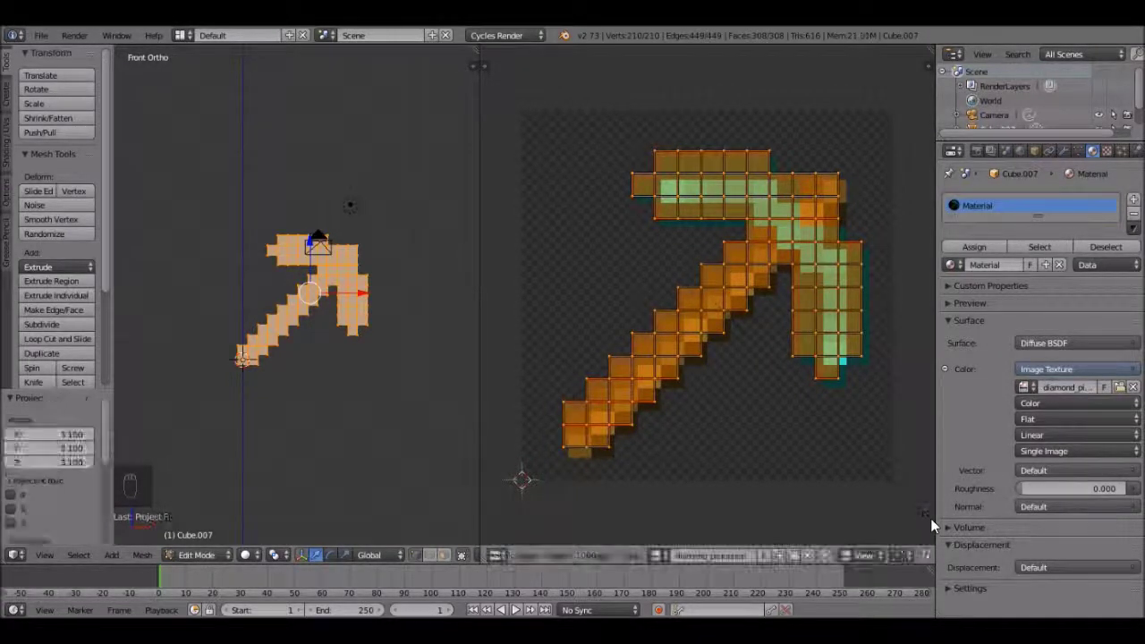
# - Grab and scale the UV layout repeatedly until its grid sits on the image's pixel edges
pyautogui.press('g')
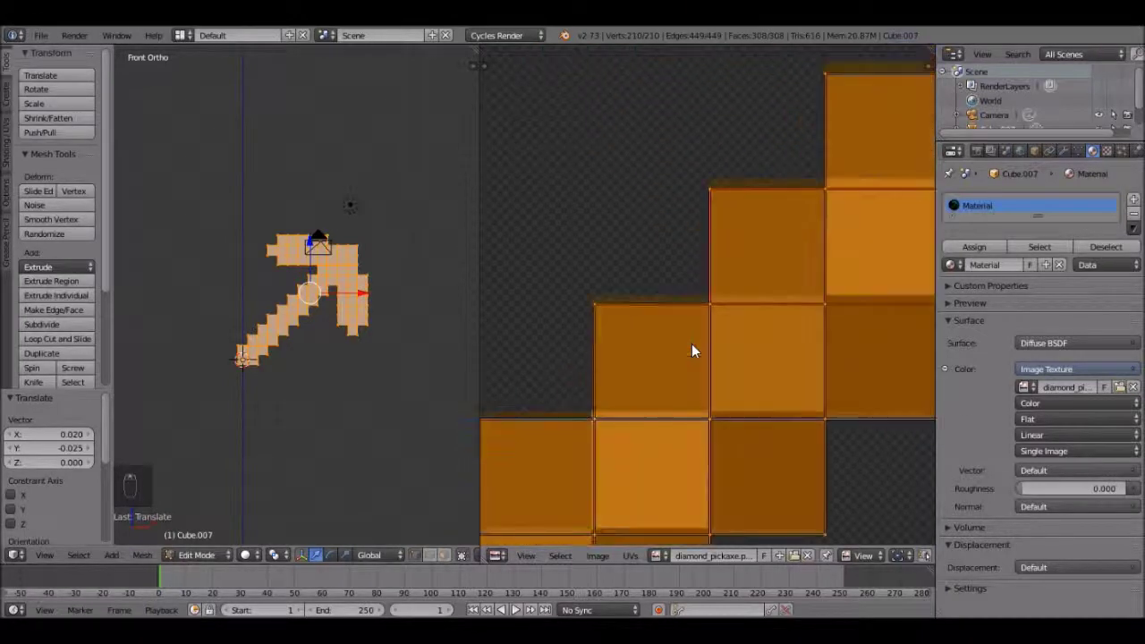
pyautogui.press('g')
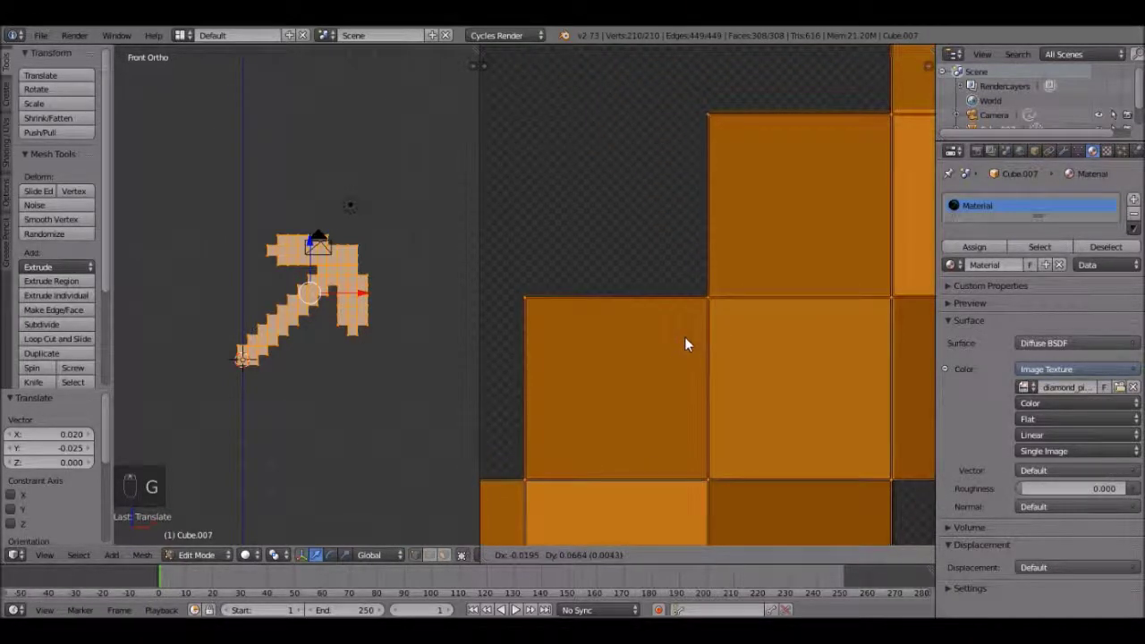
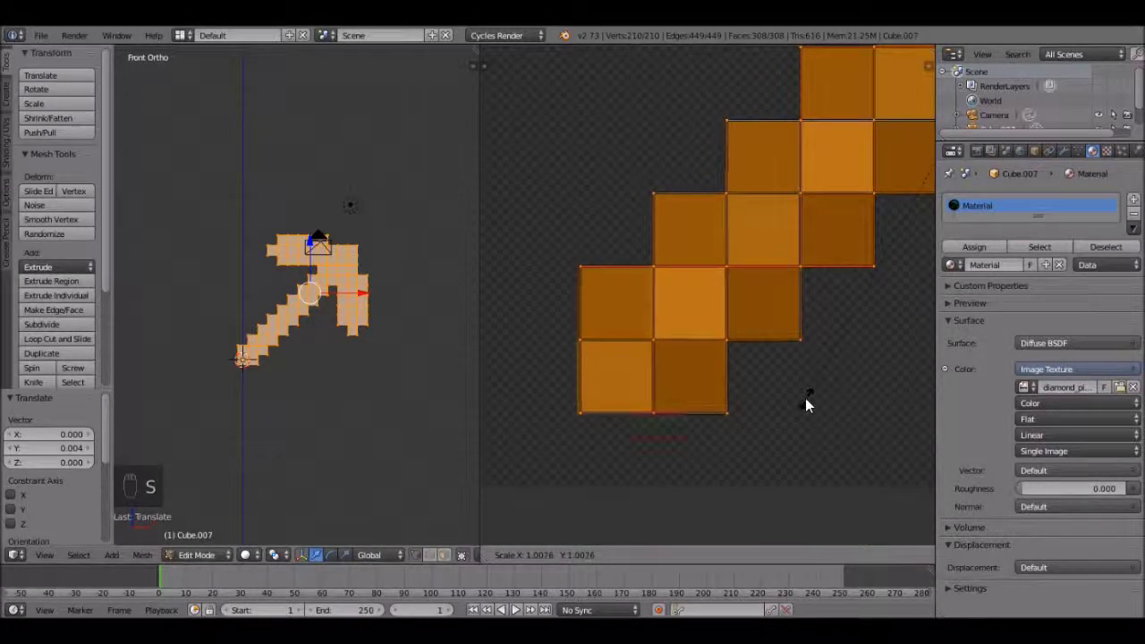
pyautogui.moveTo(713, 381); pyautogui.dragTo(809, 382)
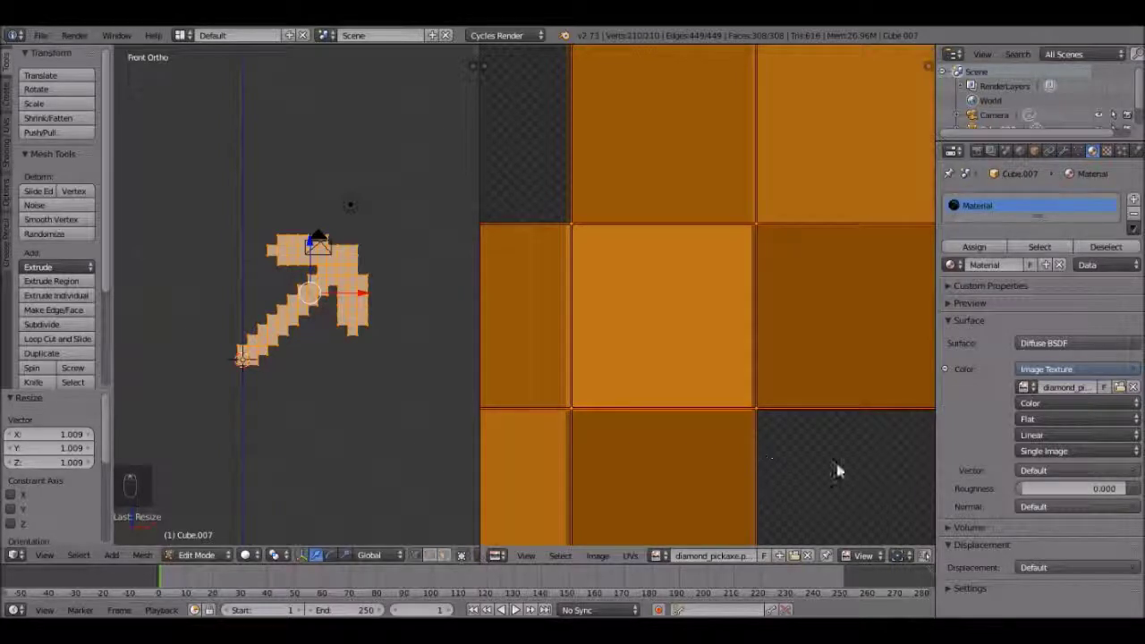
pyautogui.press('s')
pyautogui.press('g')
pyautogui.click(738, 334)
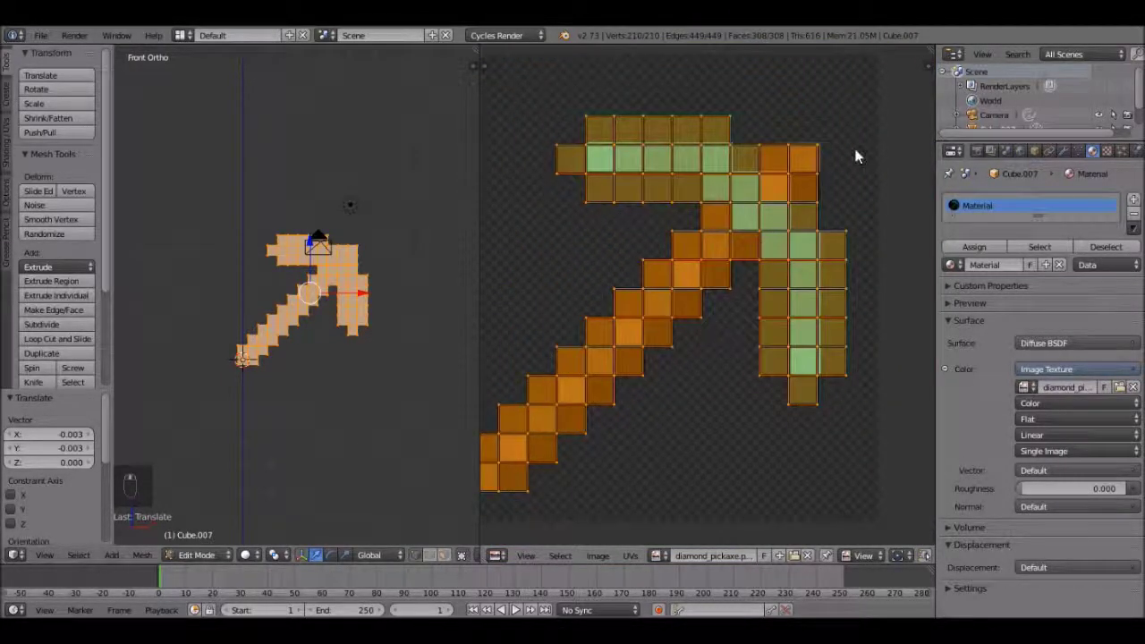
pyautogui.press('s')
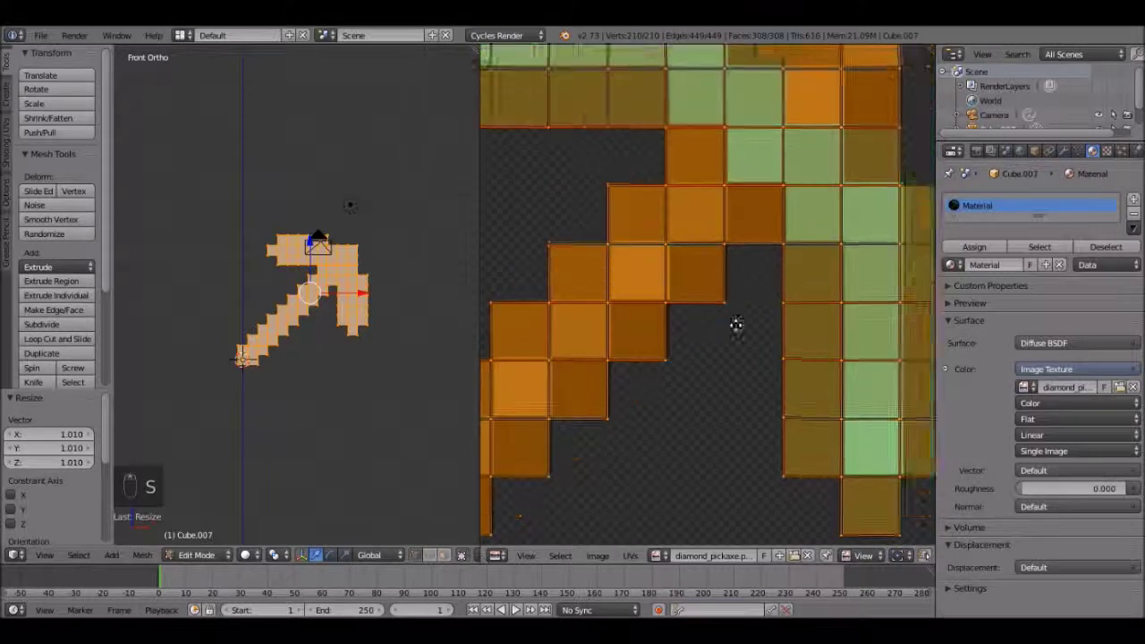
pyautogui.press('g')
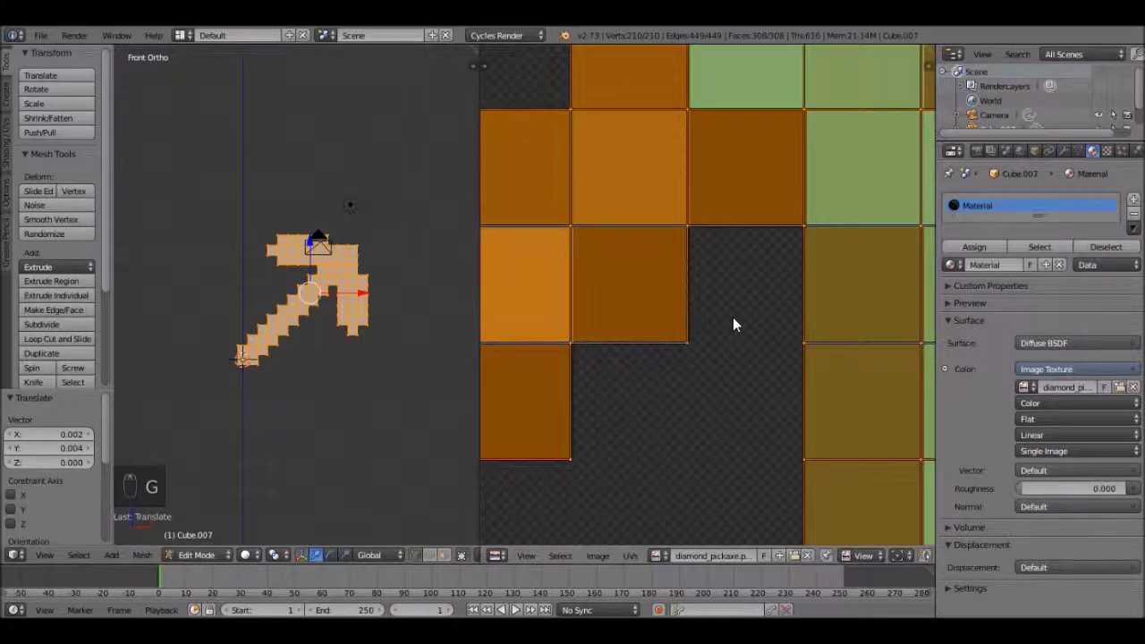
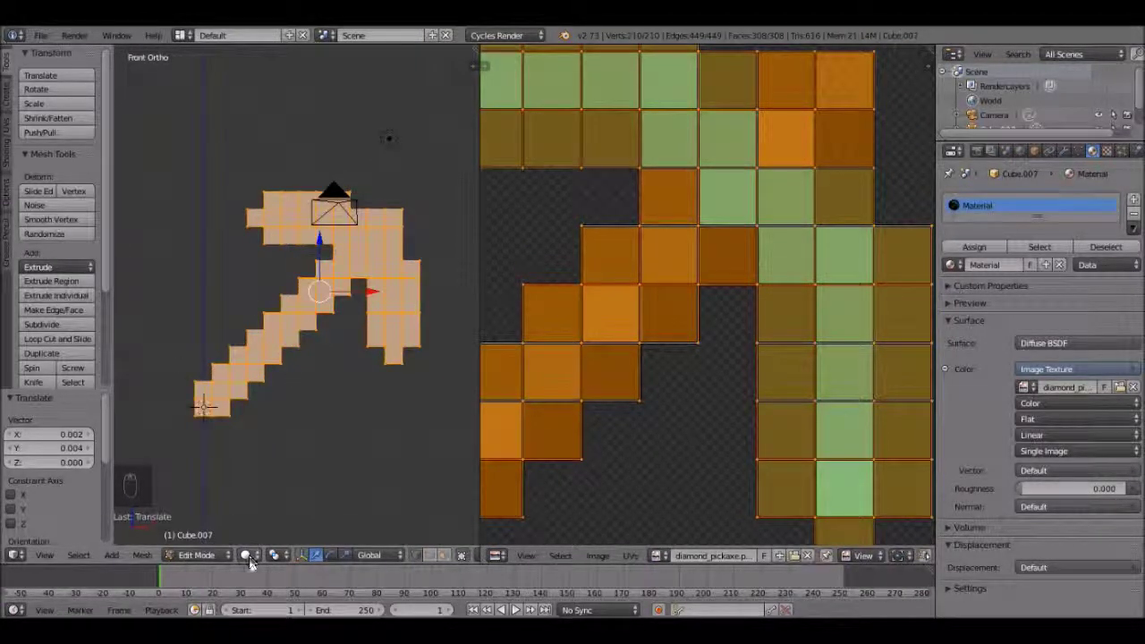
# - Zoom on the pickaxe and set the Image Texture interpolation to Closest for sharp pixels
pyautogui.moveTo(255, 563); pyautogui.dragTo(267, 535)
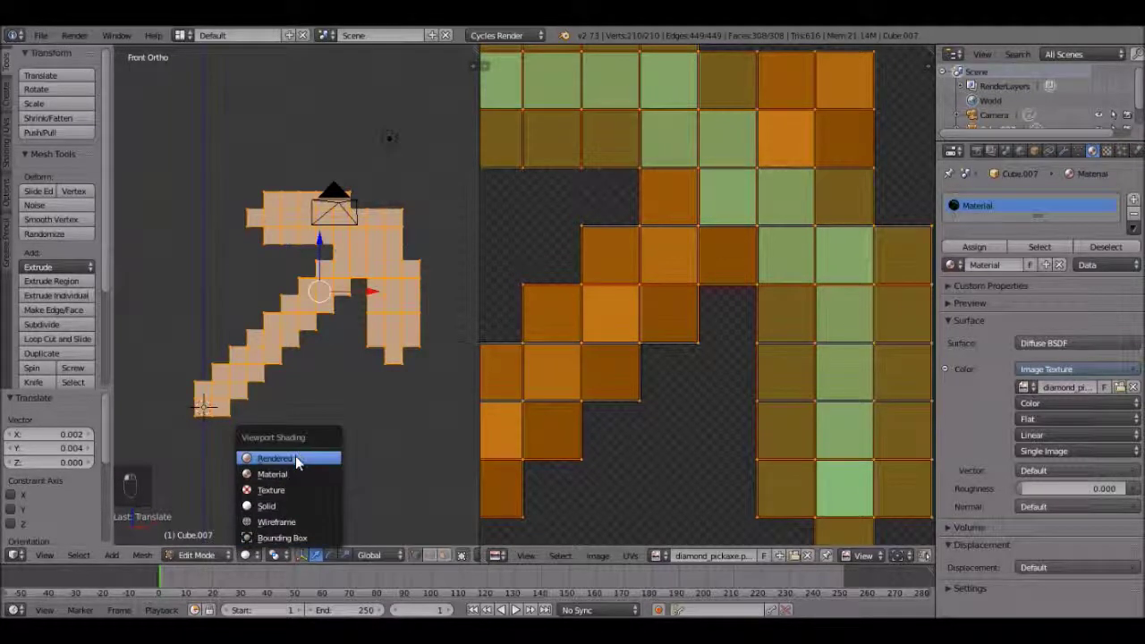
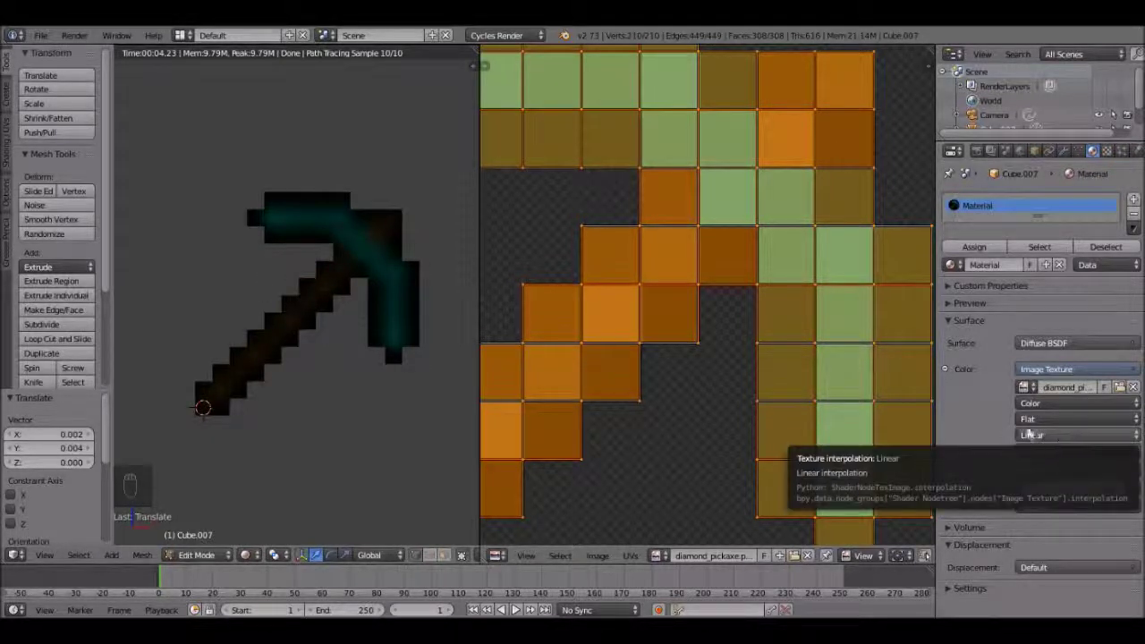
pyautogui.moveTo(1036, 444); pyautogui.dragTo(1048, 419)
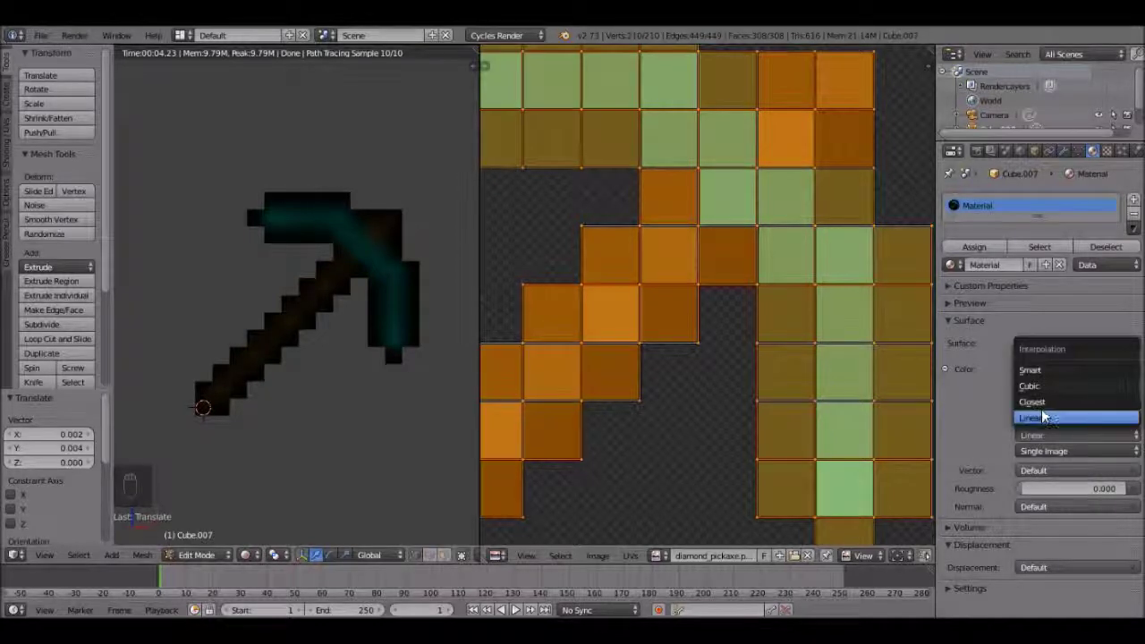
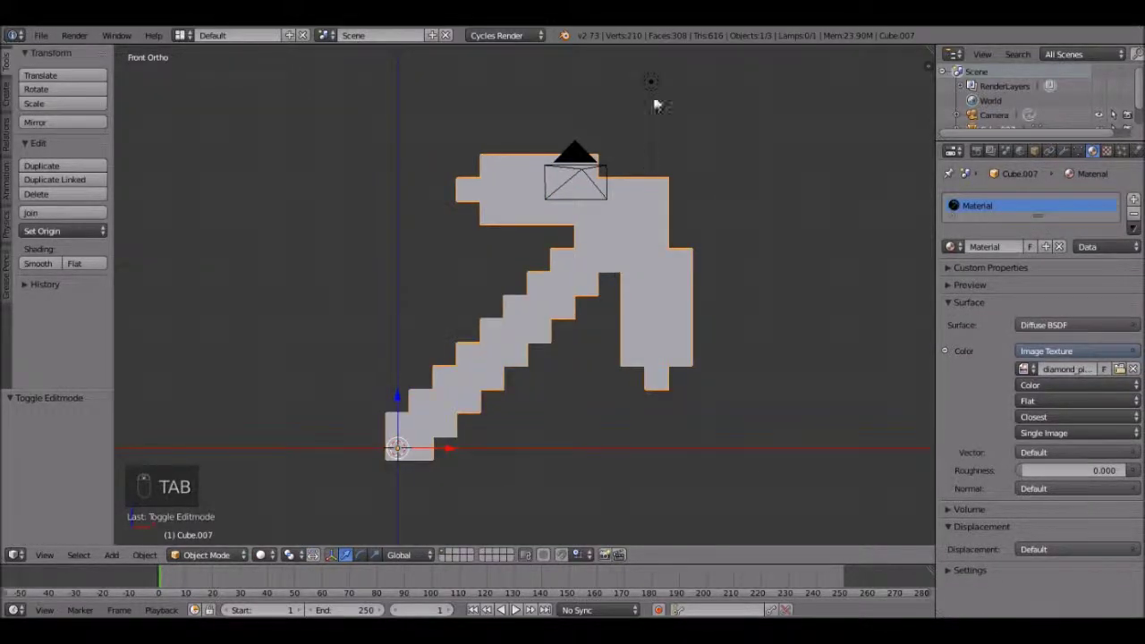
# - Move the point lamp in side and front views so it sits centred above the pickaxe head
pyautogui.moveTo(652, 88); pyautogui.dragTo(671, 89)
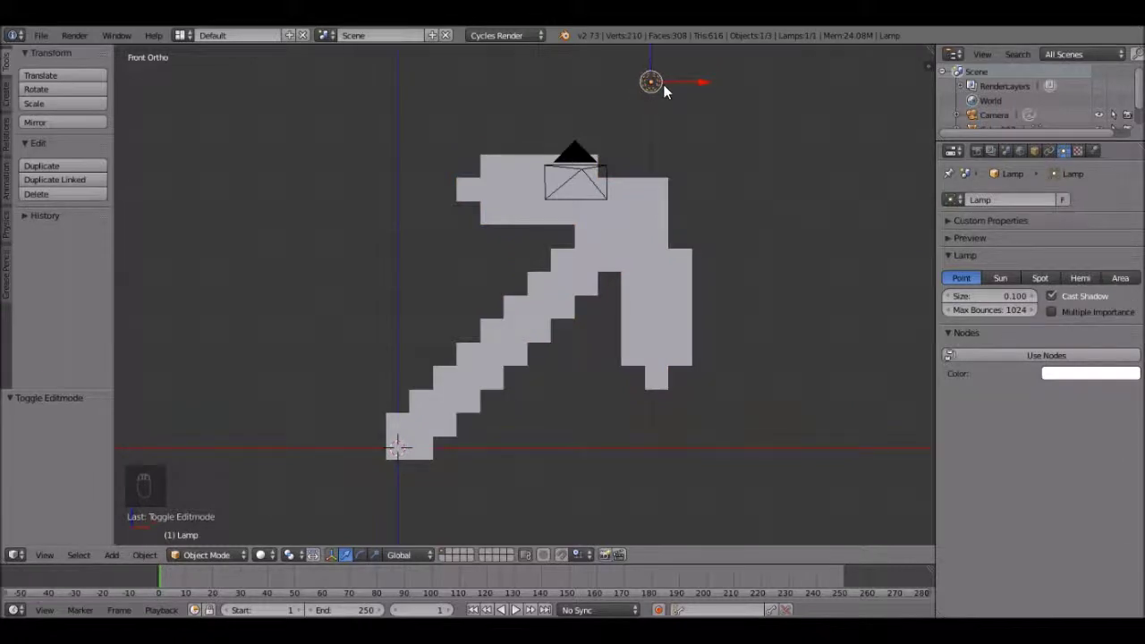
pyautogui.press('KP_3')
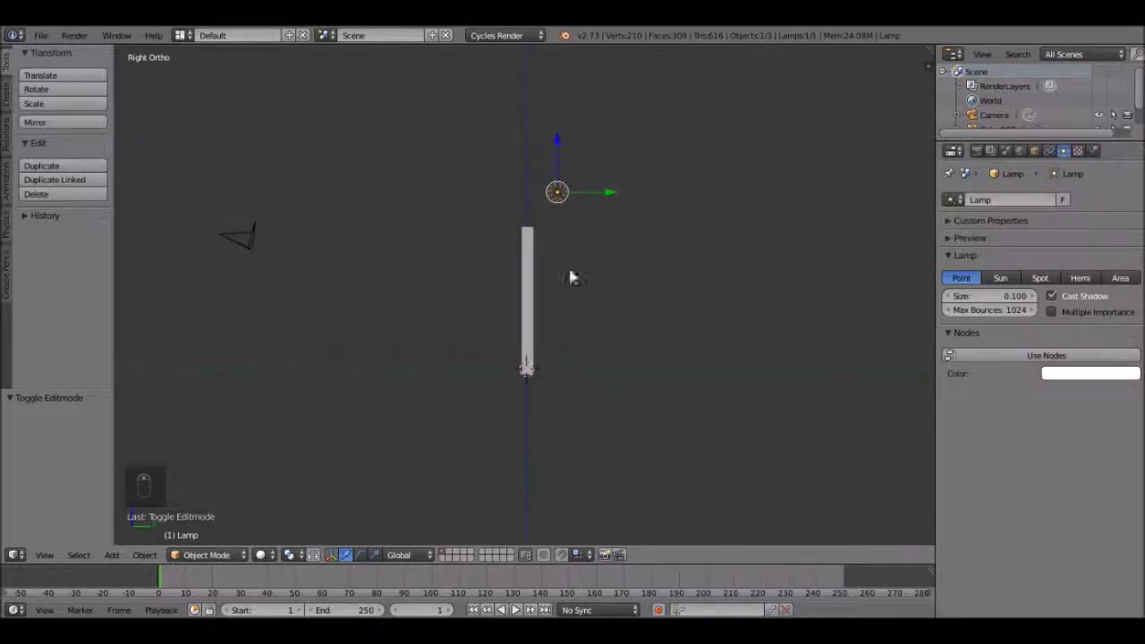
pyautogui.moveTo(610, 199); pyautogui.dragTo(459, 209)
pyautogui.press('g')
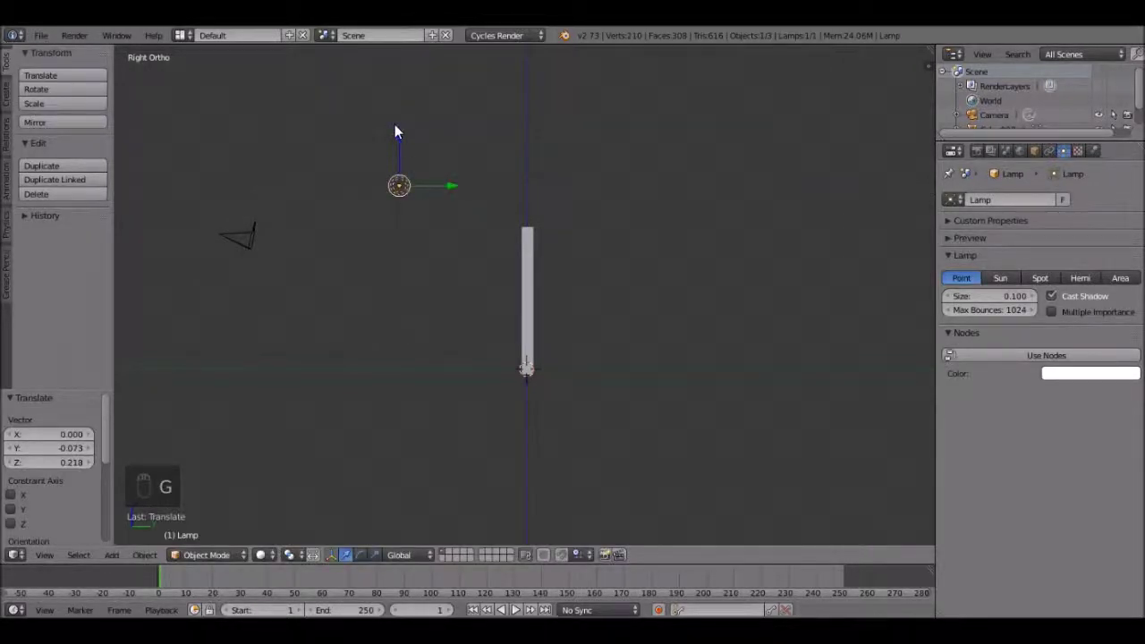
pyautogui.press('KP_1')
pyautogui.moveTo(401, 127); pyautogui.dragTo(638, 190)
pyautogui.moveTo(638, 189); pyautogui.dragTo(601, 187)
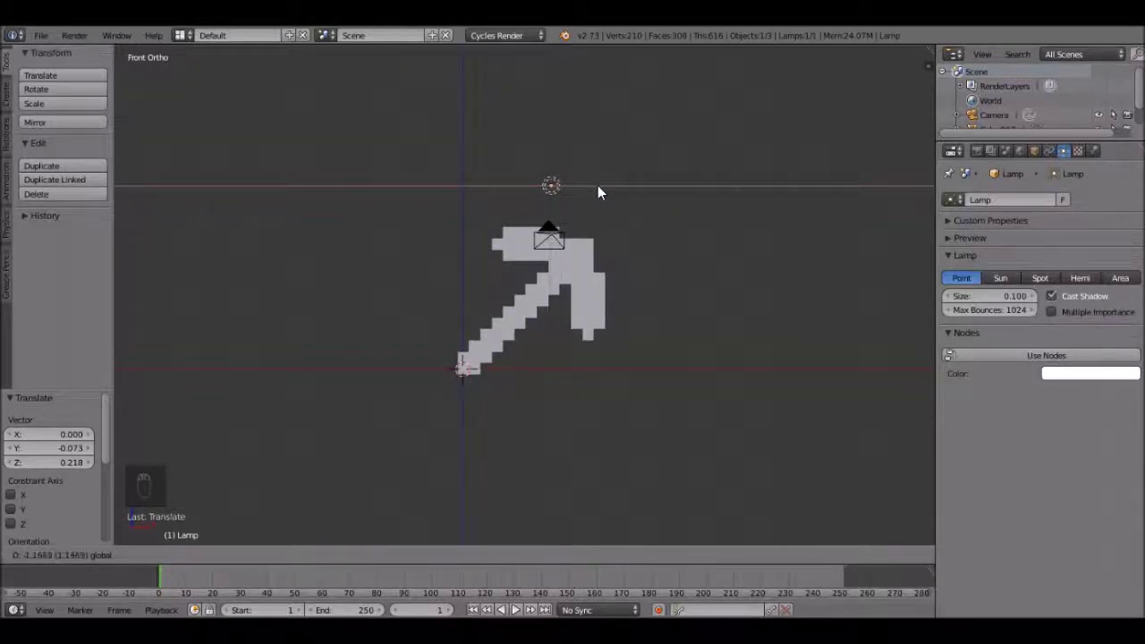
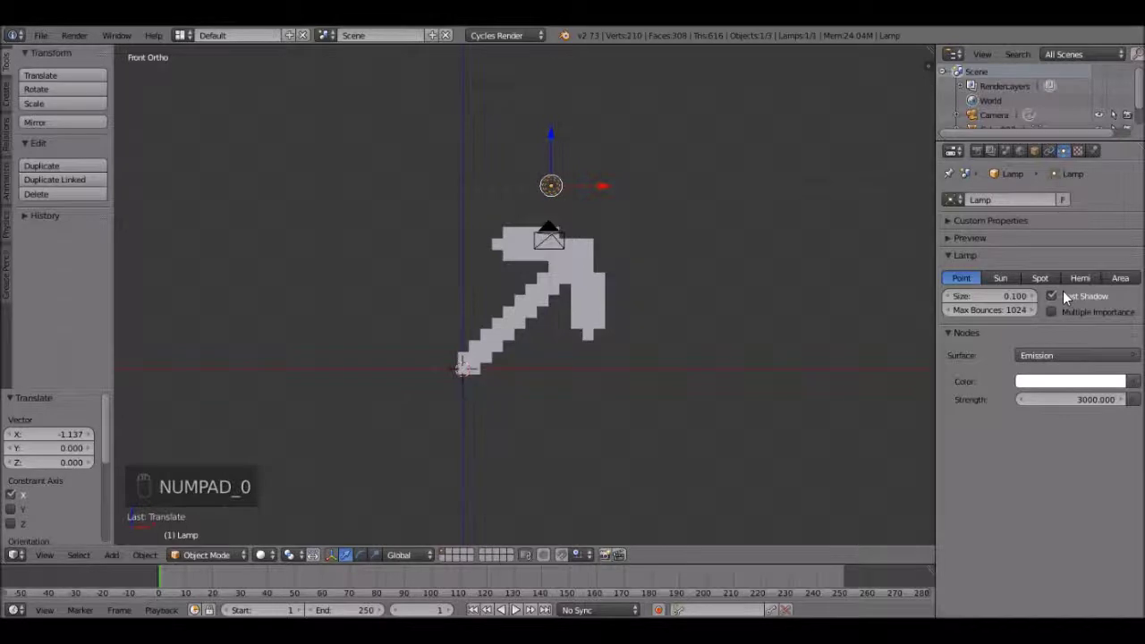
# - Enable multiple importance sampling on the lamp and tint its light light blue
pyautogui.doubleClick(1060, 317)
pyautogui.moveTo(1063, 318); pyautogui.dragTo(1072, 335)
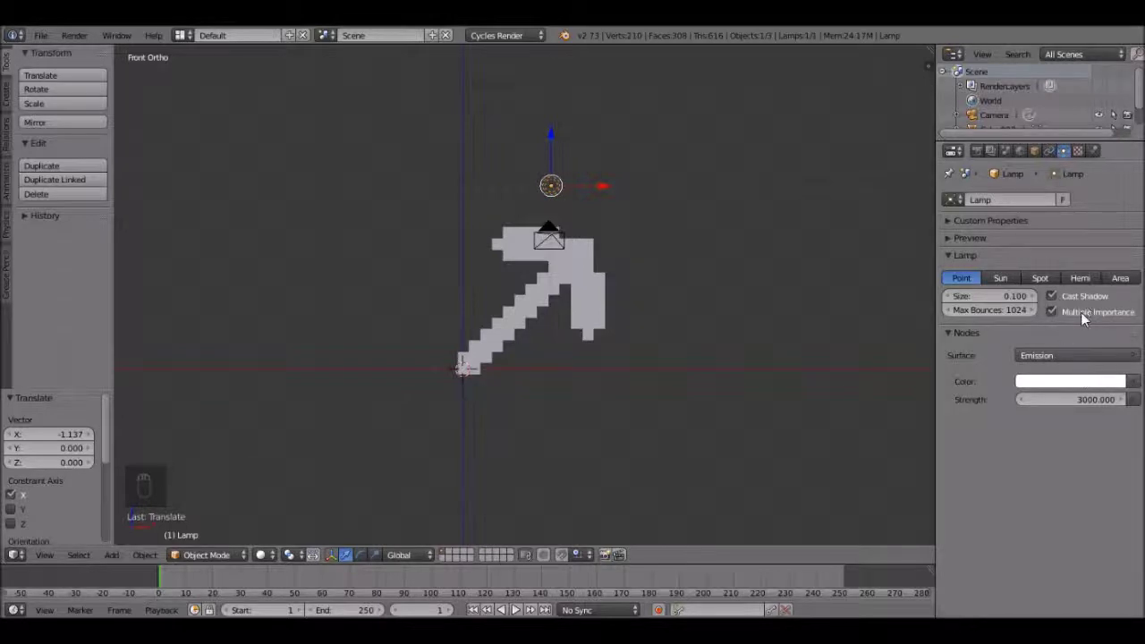
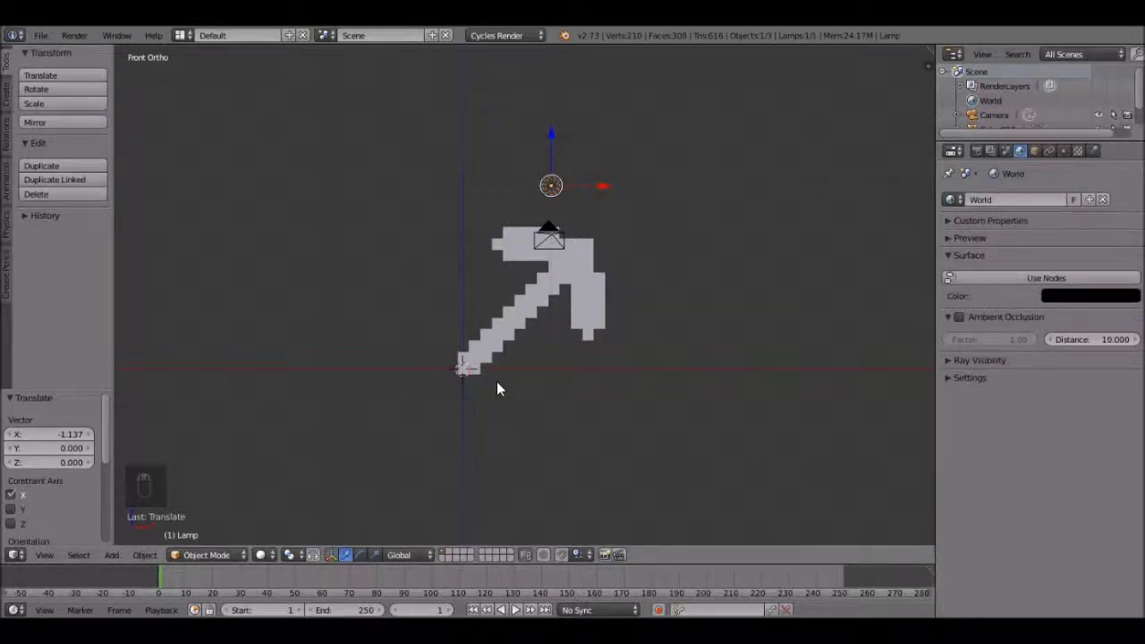
# - Set the world background colour to black and add a plane mesh via Shift+A
pyautogui.moveTo(502, 387); pyautogui.dragTo(451, 400)
pyautogui.press('shift+a')
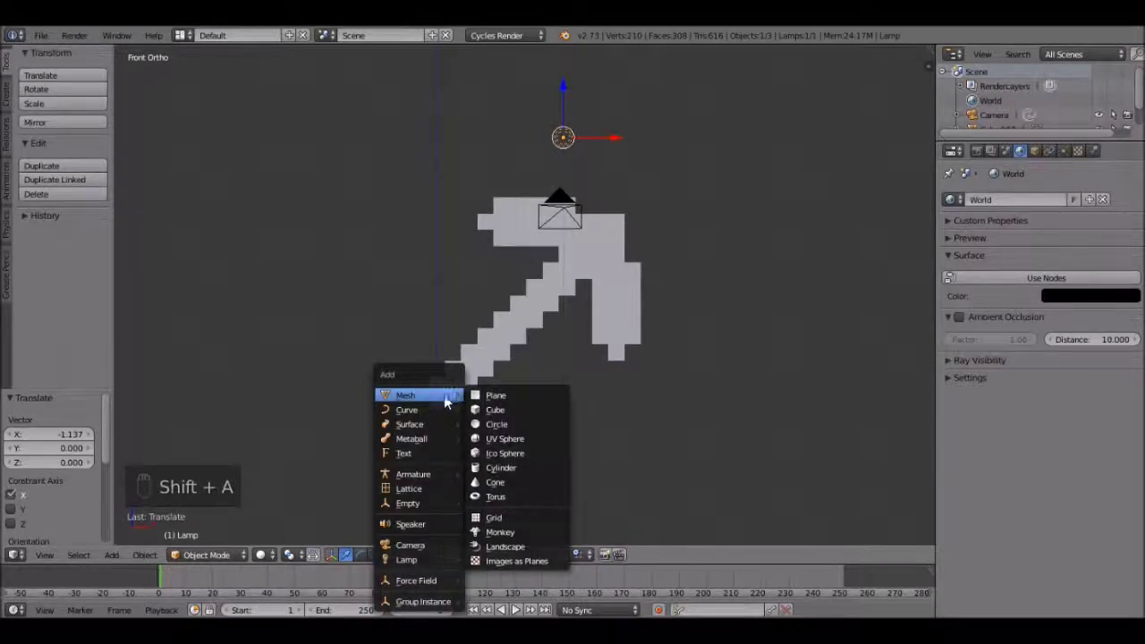
pyautogui.moveTo(519, 403); pyautogui.dragTo(529, 397)
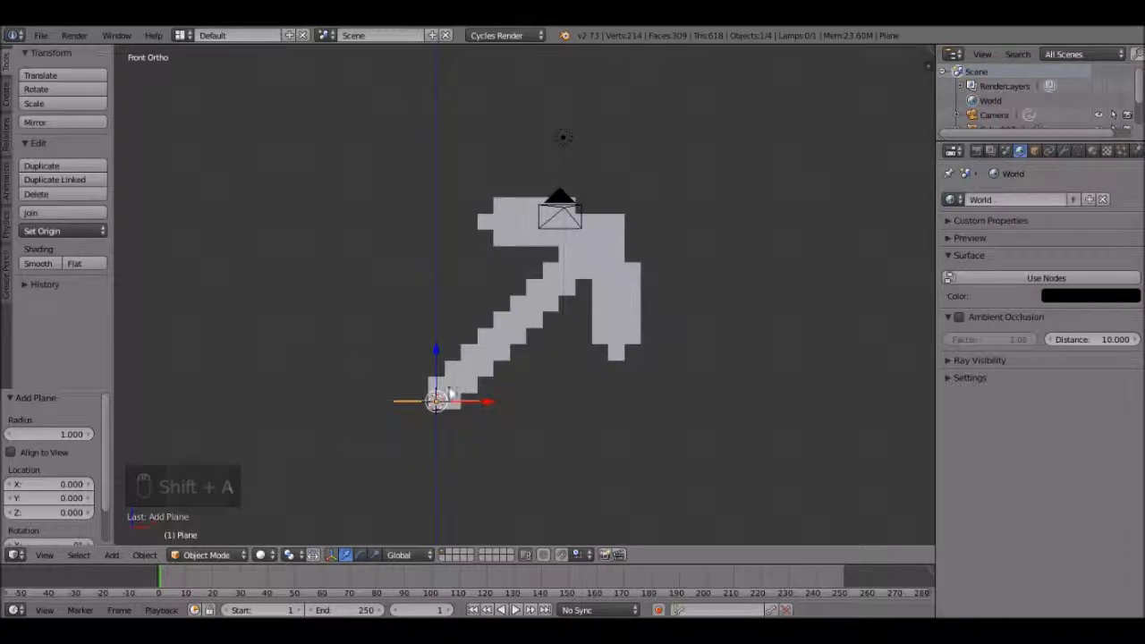